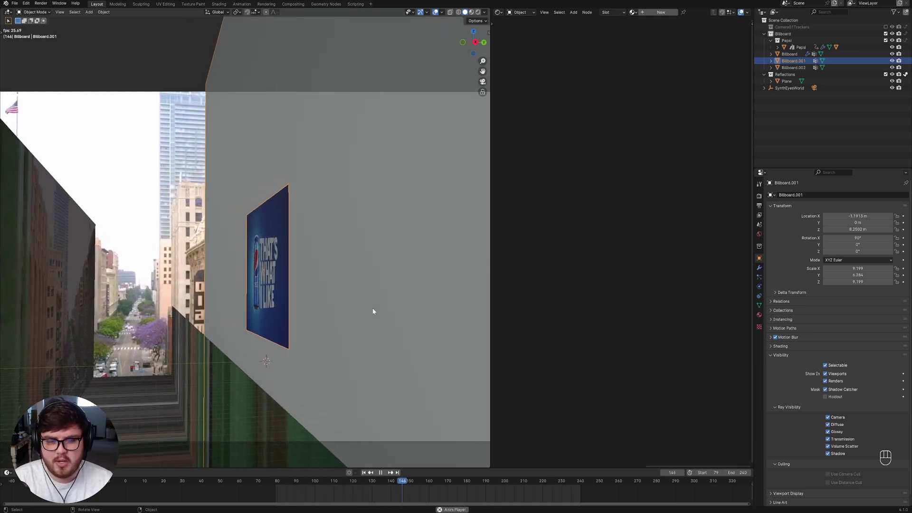
Play back the finished shot showing the can bursting through the billboard.
key(space)
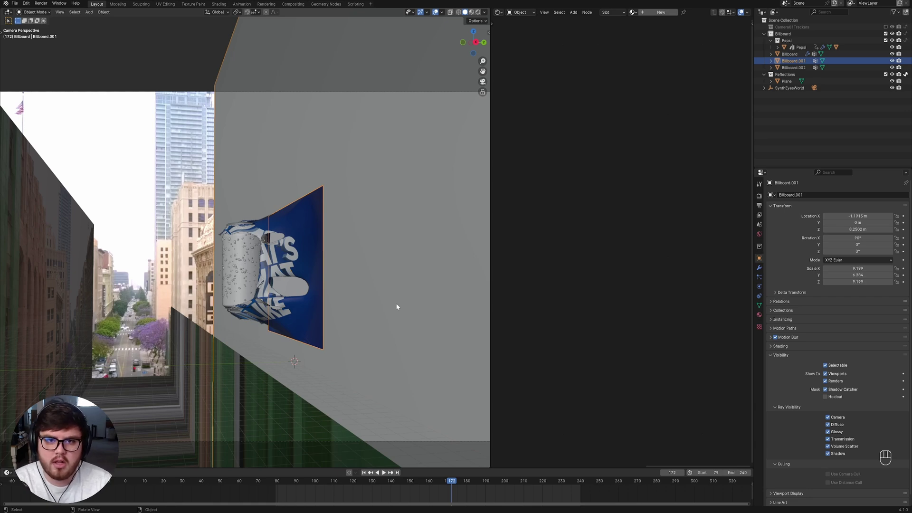
key(space)
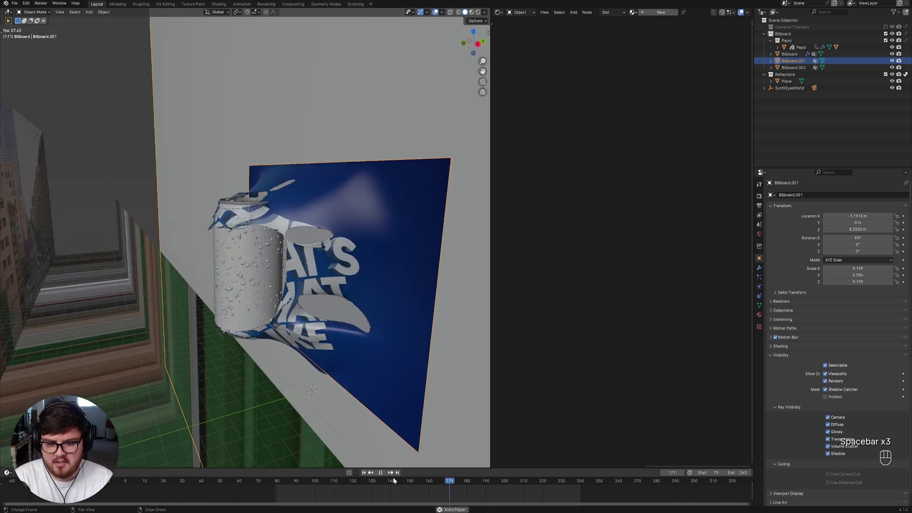
key(space)
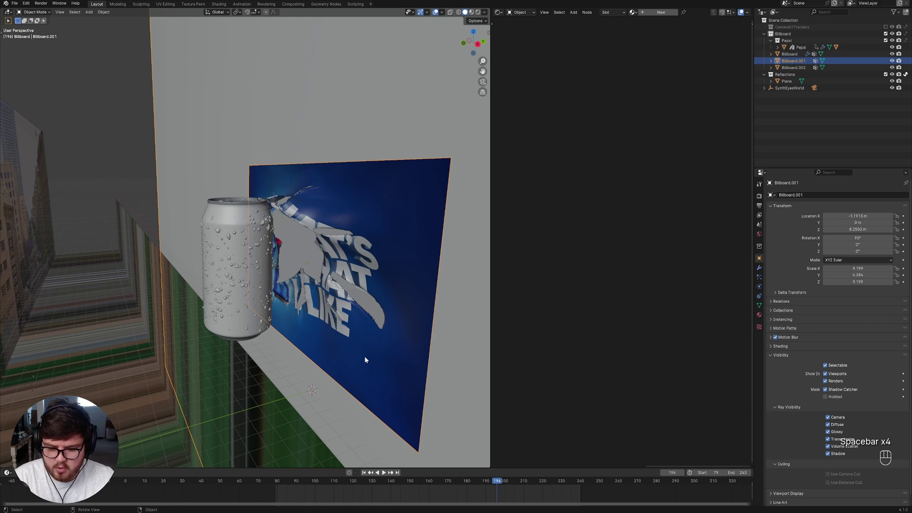
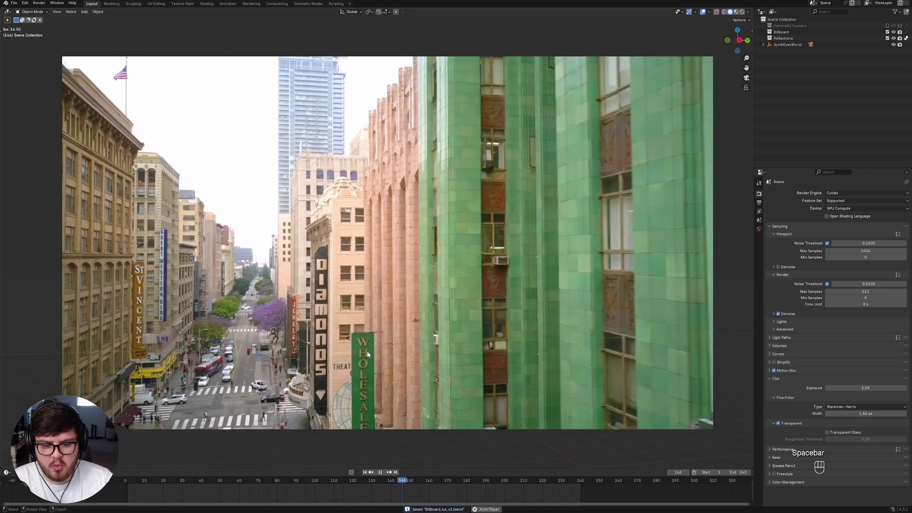
Scrub the footage, save the file, jump to frame 172 and bring up the Add Mesh list.
drag(447, 480, 478, 490)
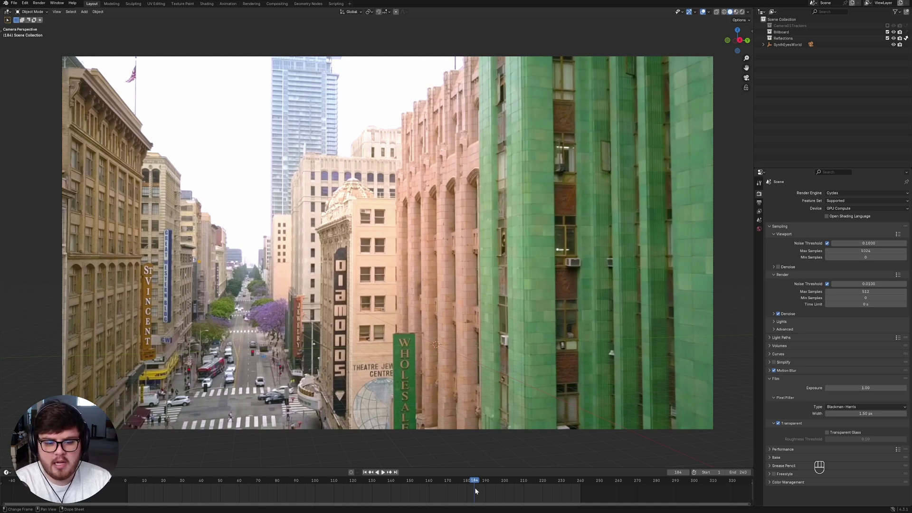
drag(458, 484, 385, 490)
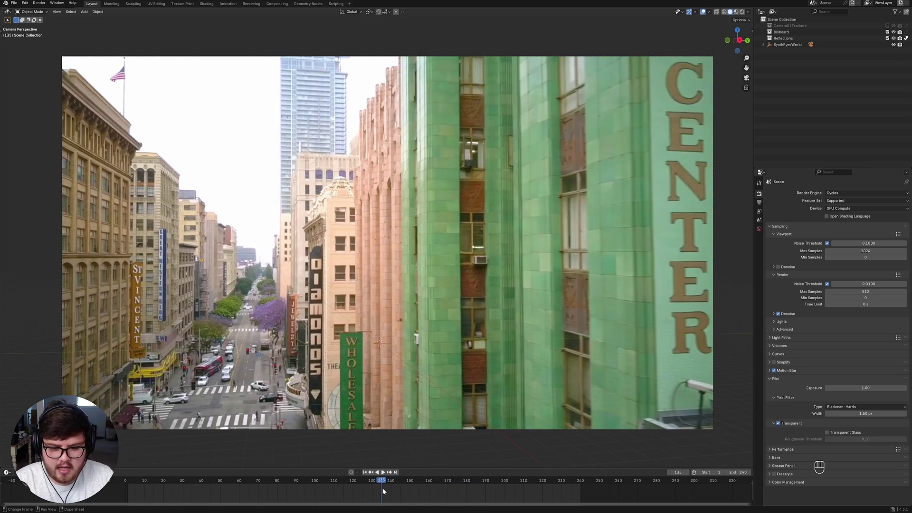
click(390, 359)
key(ctrl+s)
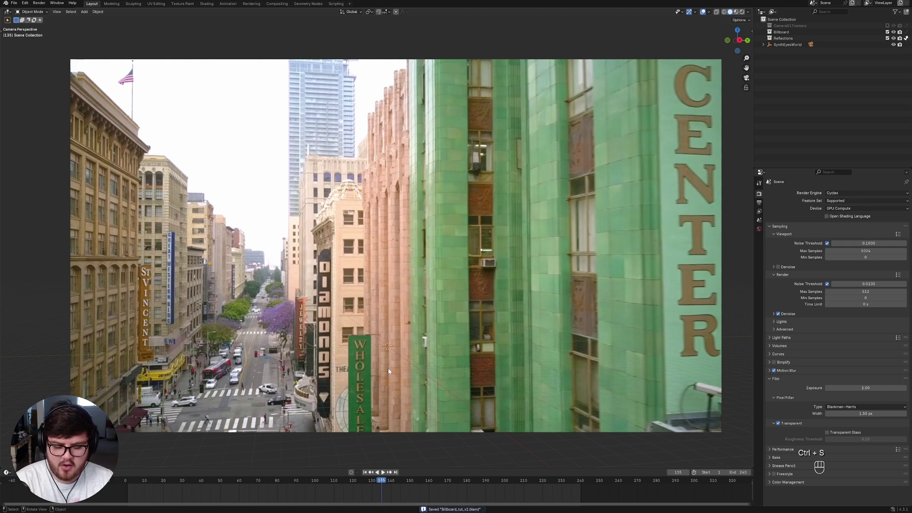
click(387, 481)
key(shift+a)
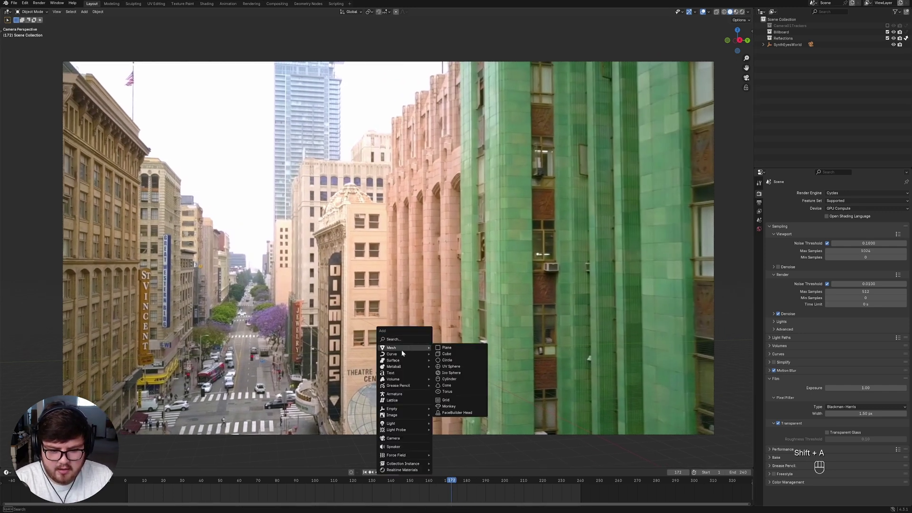
Stand the new plane upright at 90° on X and scale it to billboard size.
key(r)
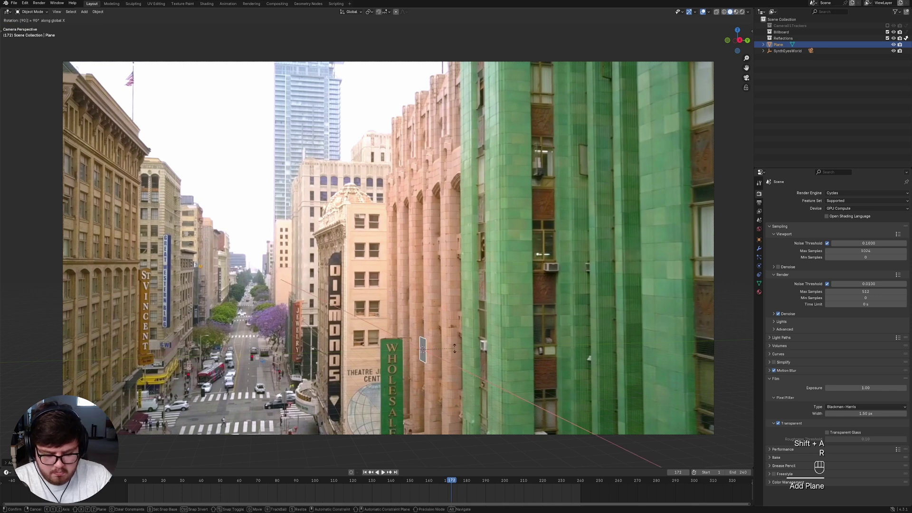
key(g)
key(s)
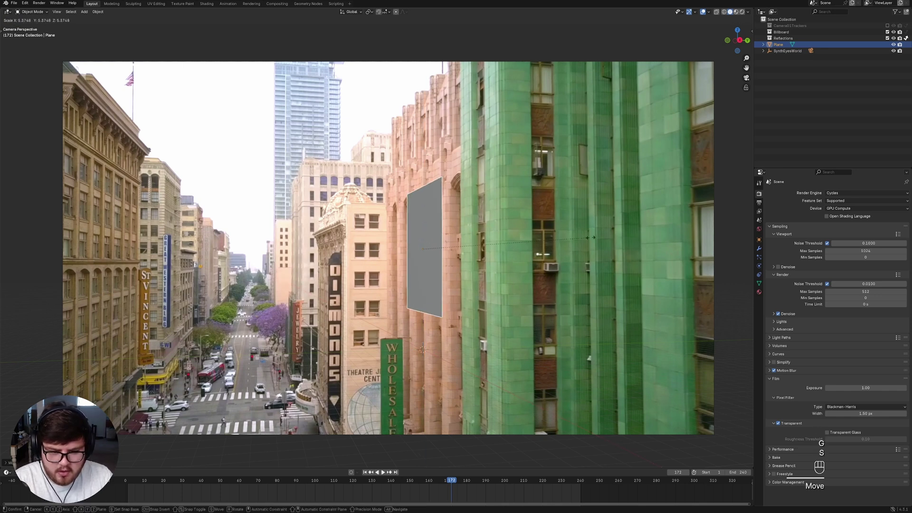
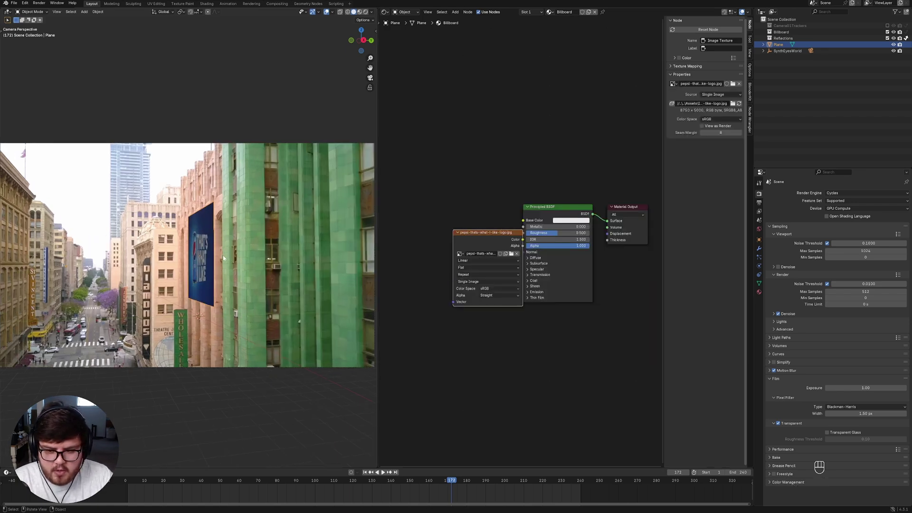
Load pepsi-thats-what-i-like-logo.jpg onto the plane and scale it to the image's proportions.
click(192, 265)
drag(189, 257, 240, 259)
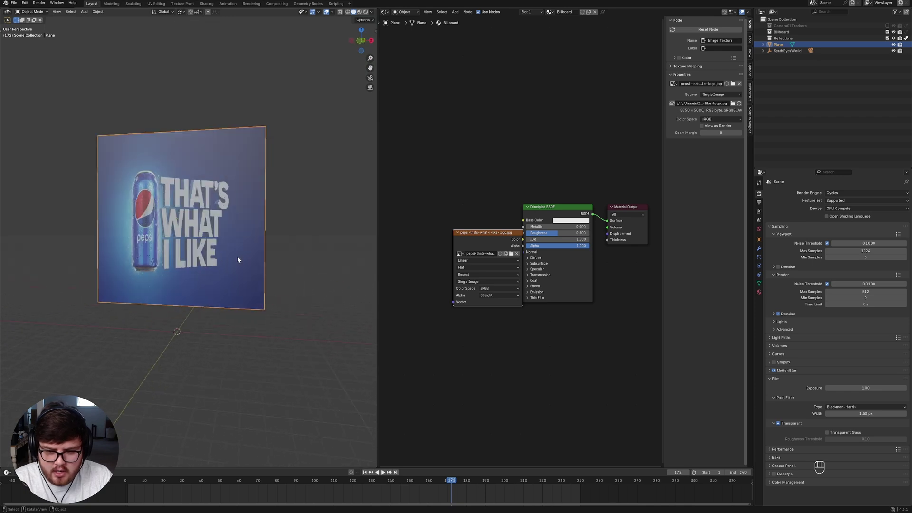
key(s)
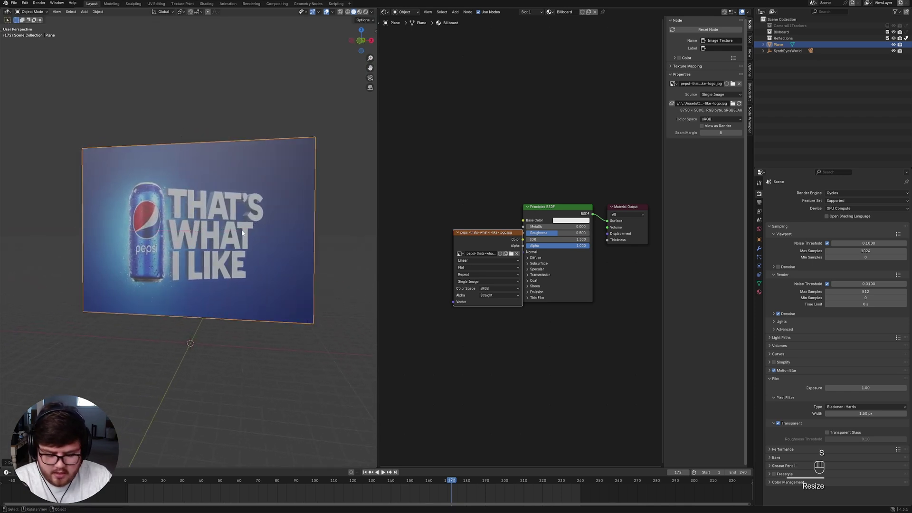
key(KP_0)
Position the textured plane on the pink building facade in camera view and save.
middle_click(197, 262)
key(g)
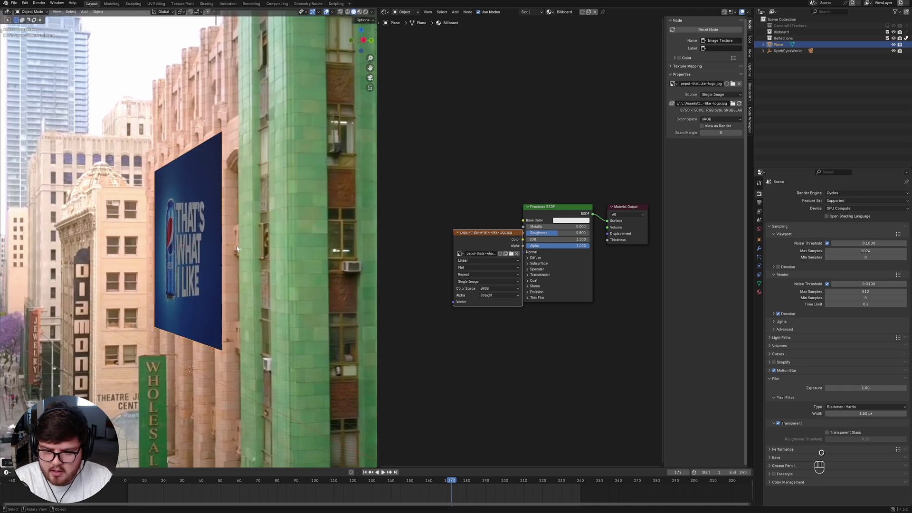
middle_click(220, 237)
key(ctrl+s)
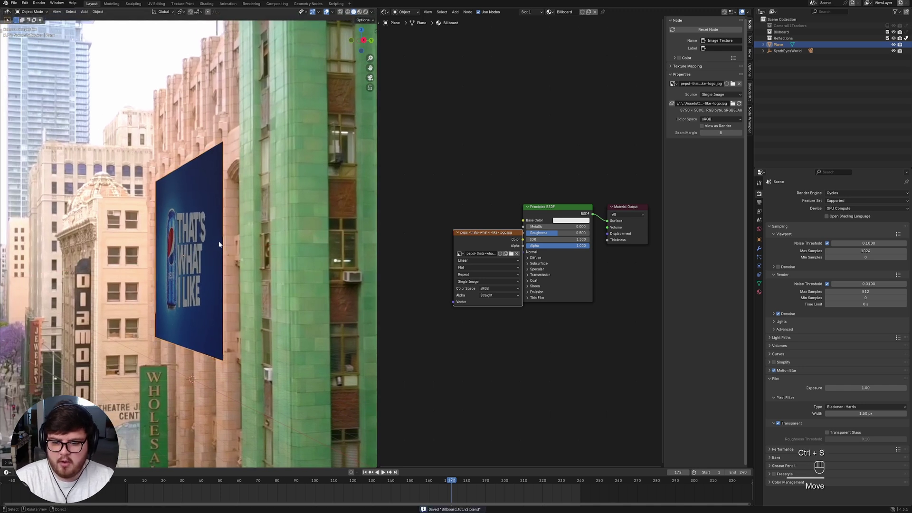
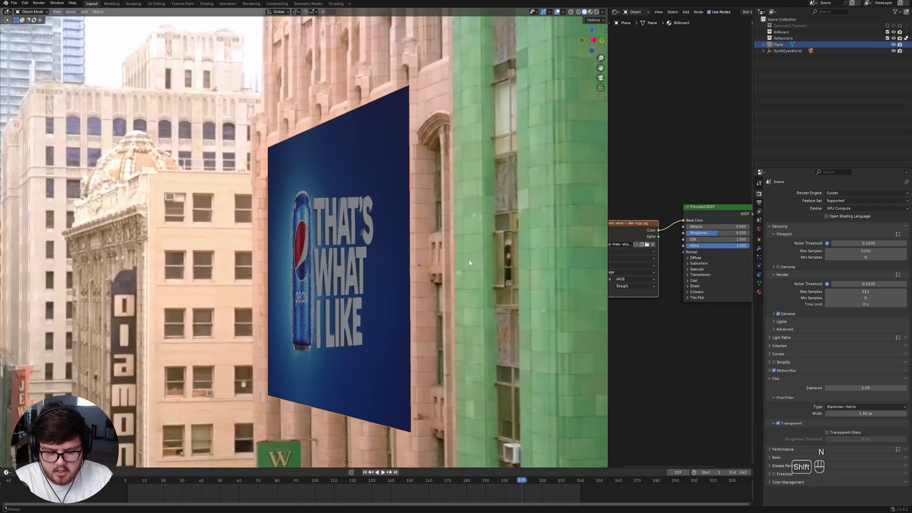
Search BlenderKit for 'pepsi' with Free first and download the Pepsi can with condensation model.
key(n)
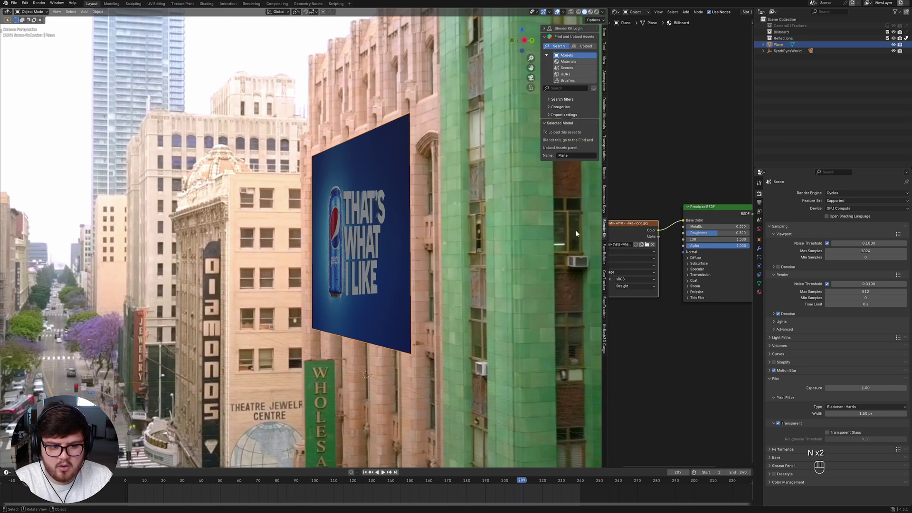
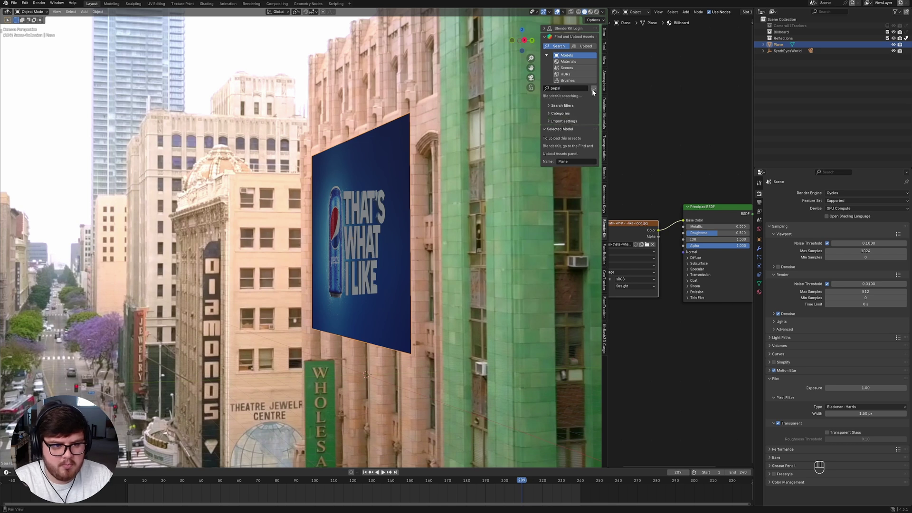
click(592, 92)
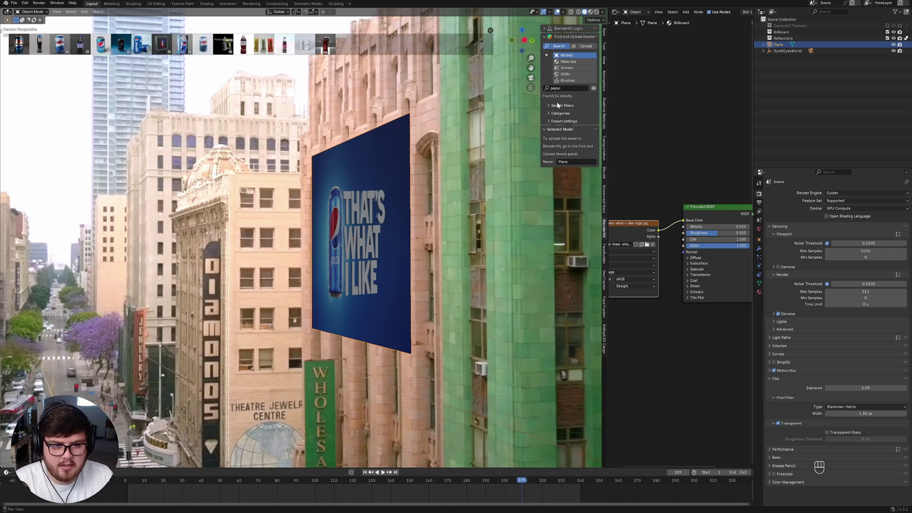
click(550, 108)
click(544, 131)
click(547, 131)
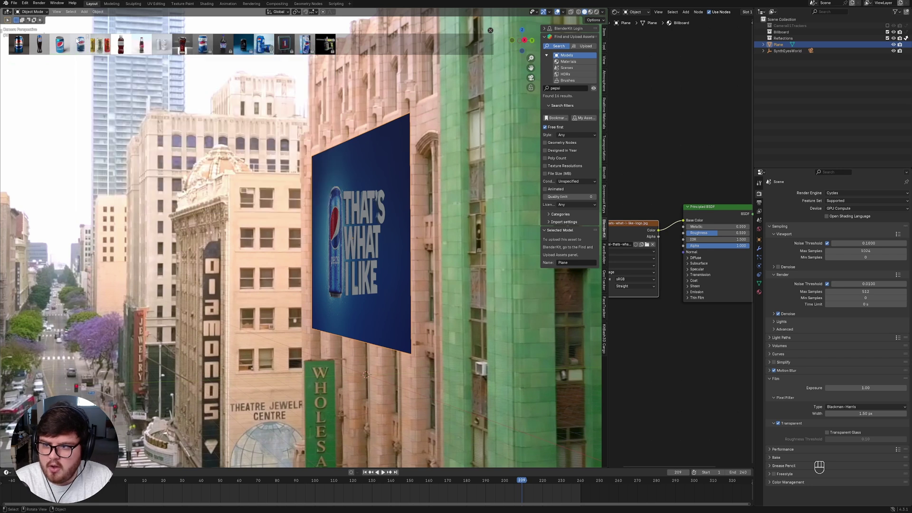
text(Download)
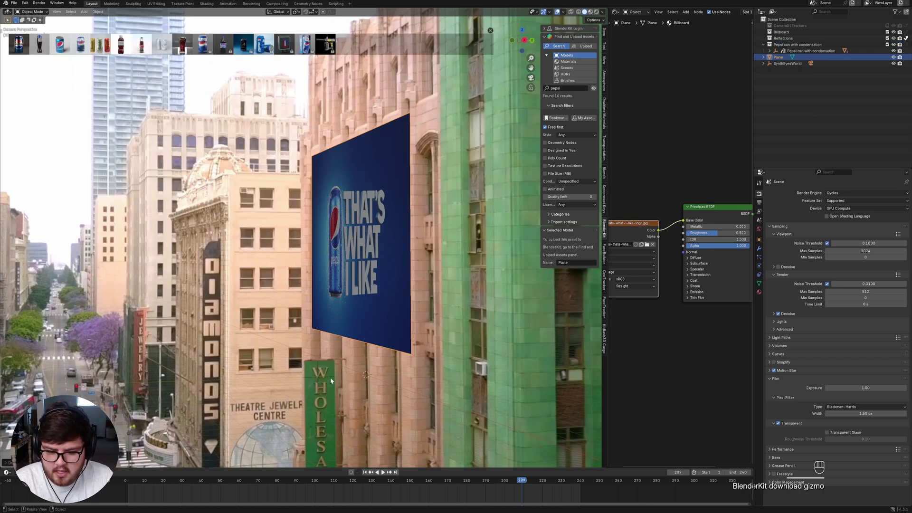
Place the Pepsi can in front of the billboard, rotate it around Z and save.
key(s)
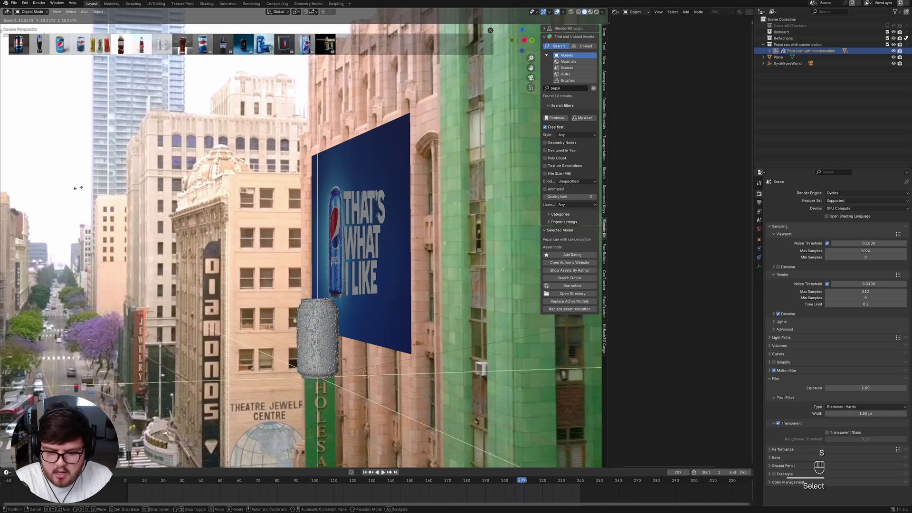
key(g)
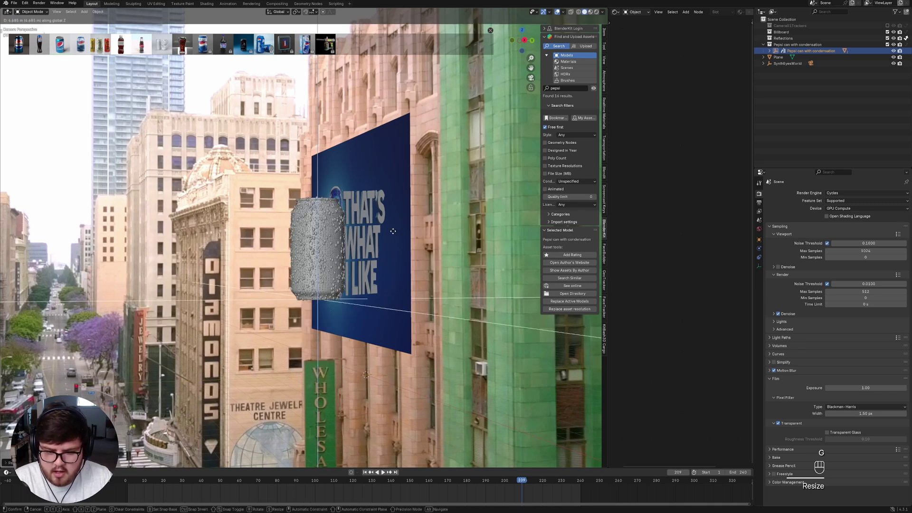
key(s)
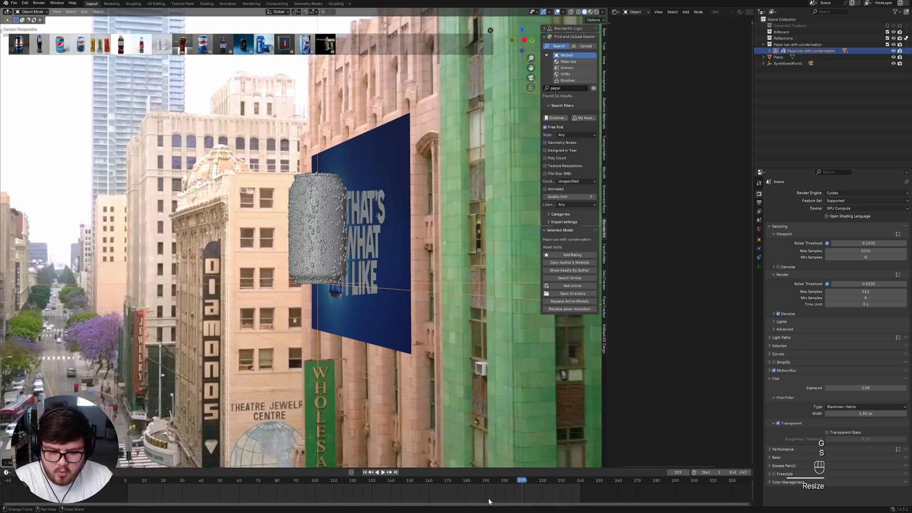
drag(475, 481, 445, 481)
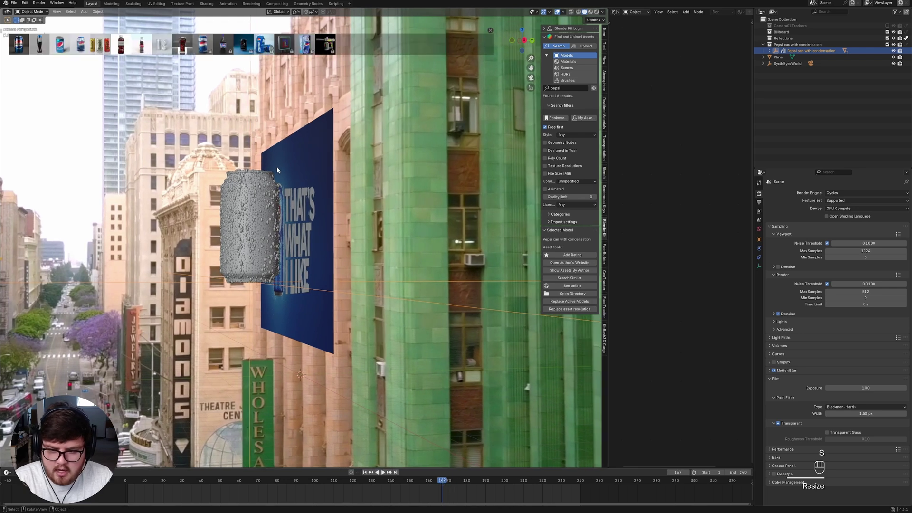
key(z)
key(r)
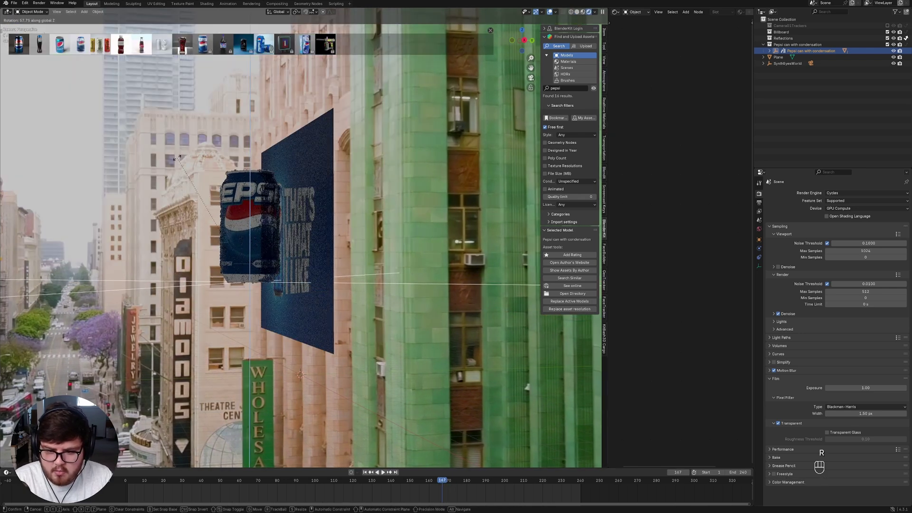
key(ctrl+s)
key(z)
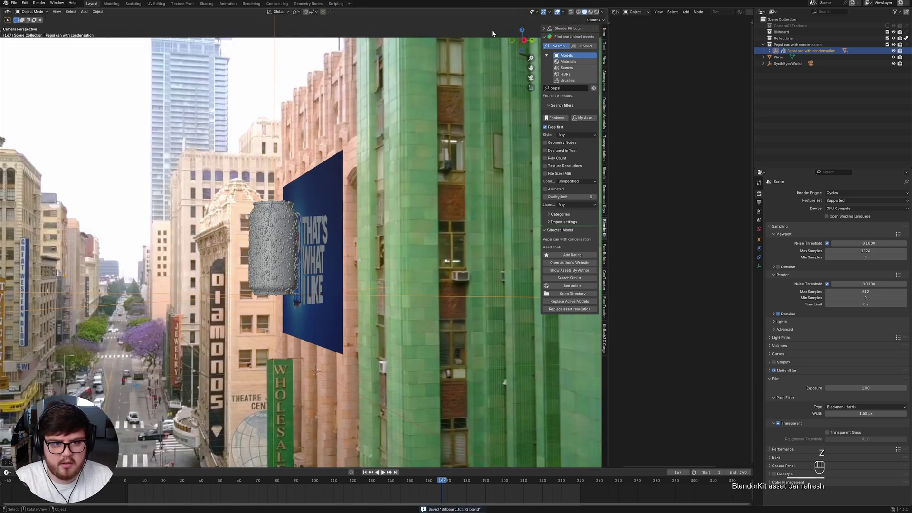
Close the side panel, save again and orbit to user perspective to inspect the can.
key(n)
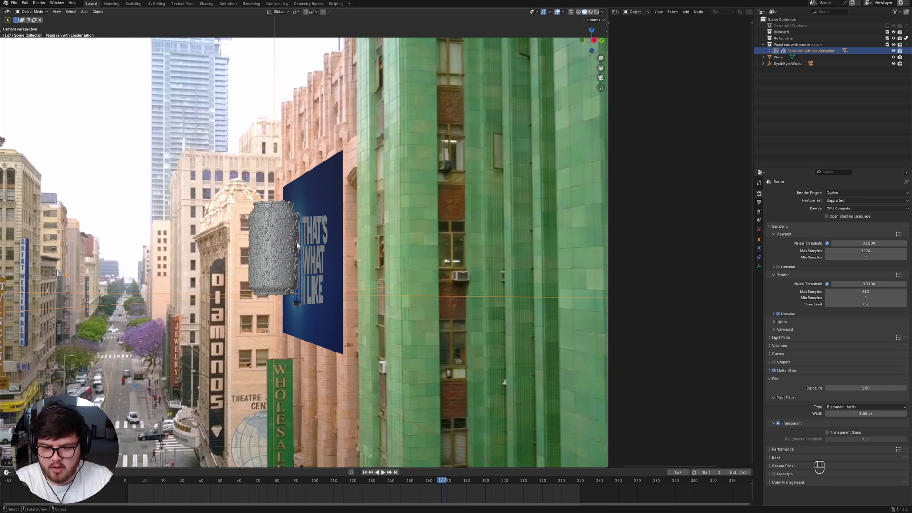
drag(312, 264, 303, 265)
key(ctrl+s)
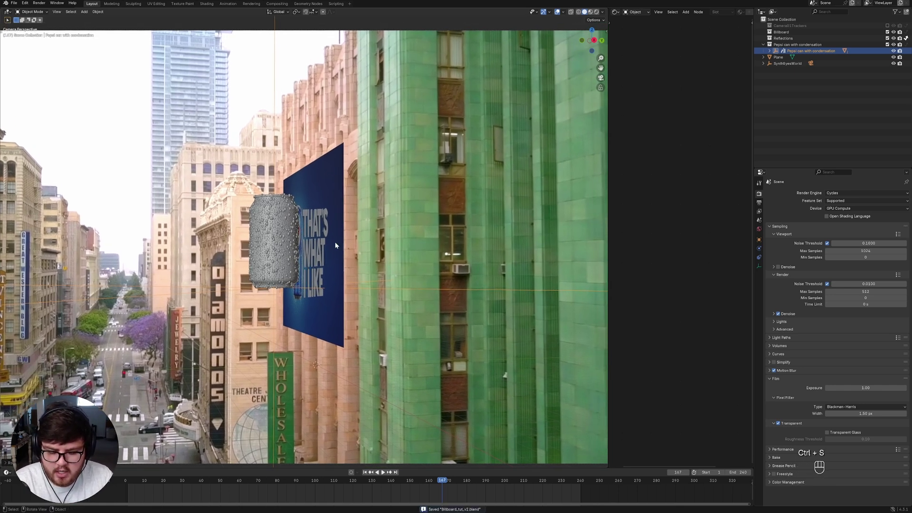
middle_click(314, 277)
click(437, 485)
middle_click(351, 244)
click(335, 243)
Enlarge and reposition the can by the billboard, keyframe its location and save.
key(g)
drag(343, 242, 358, 235)
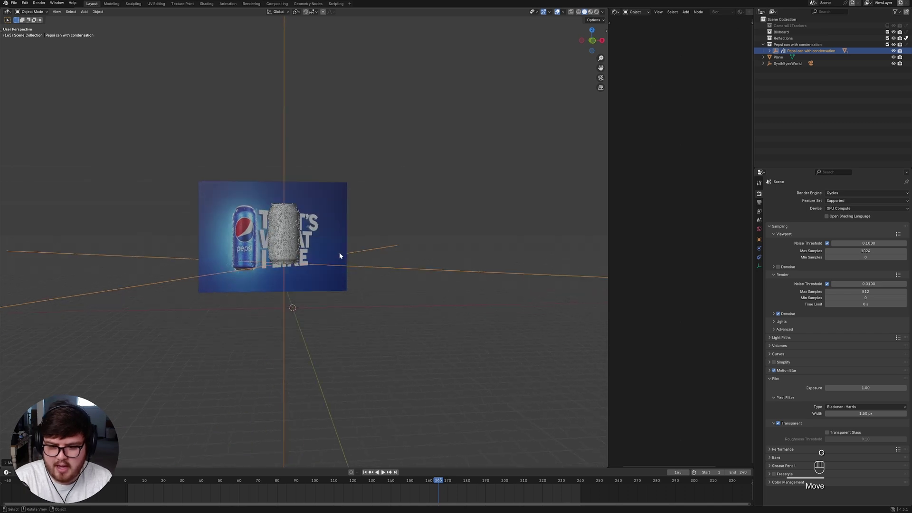
click(335, 245)
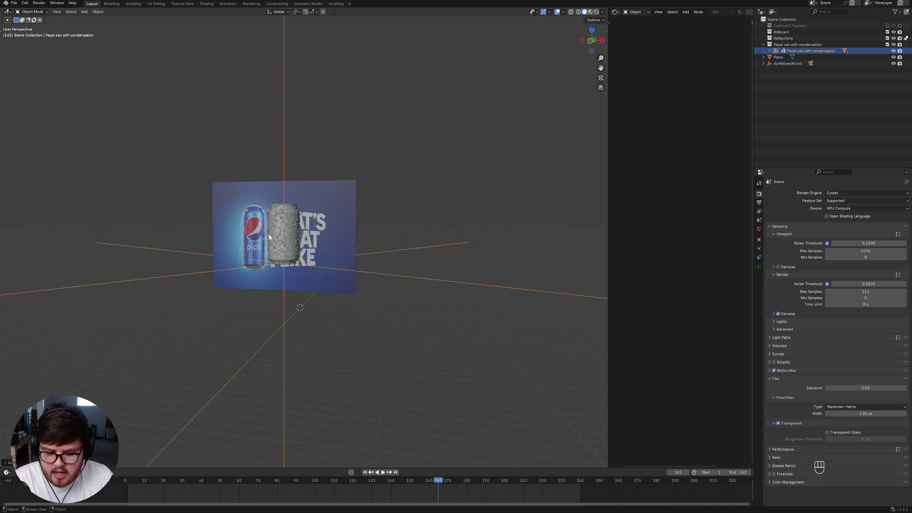
click(308, 245)
key(s)
key(g)
click(338, 245)
key(k)
key(ctrl+s)
In camera view at frame 150, slide the can along X to the right of the billboard.
key(KP_0)
click(414, 483)
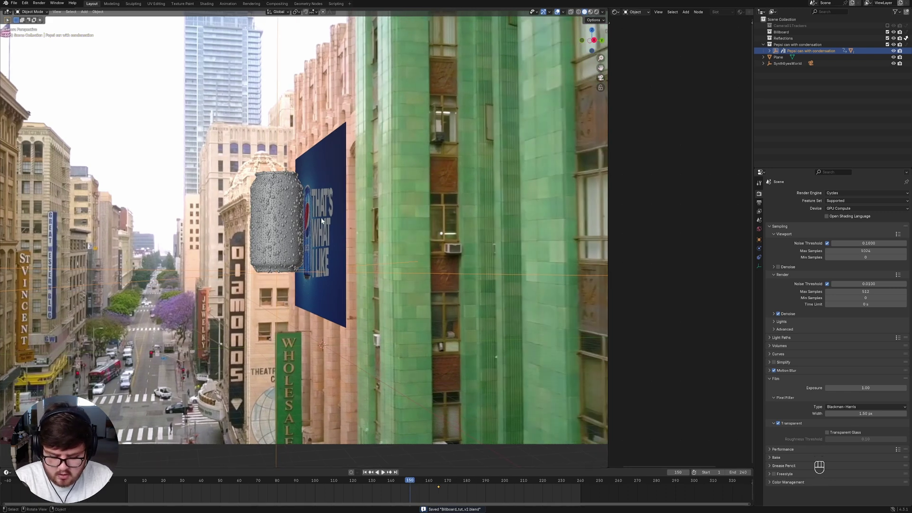
key(g)
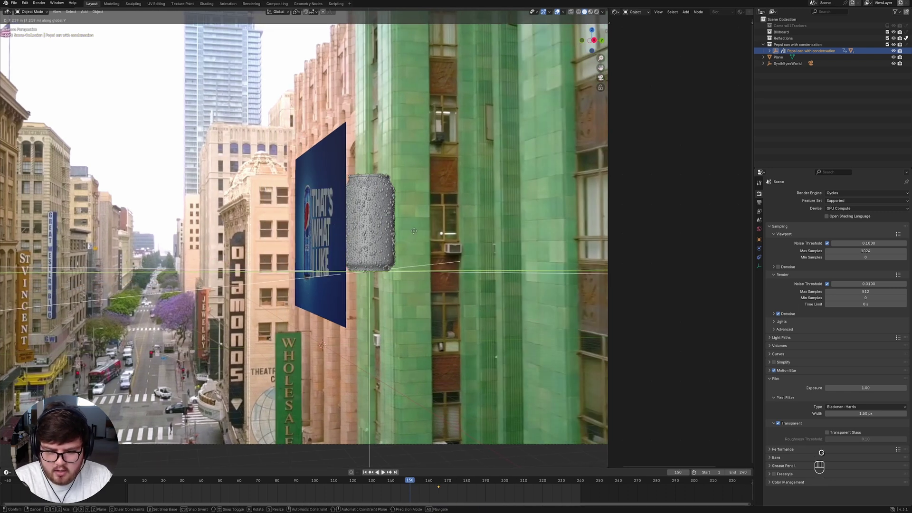
click(409, 248)
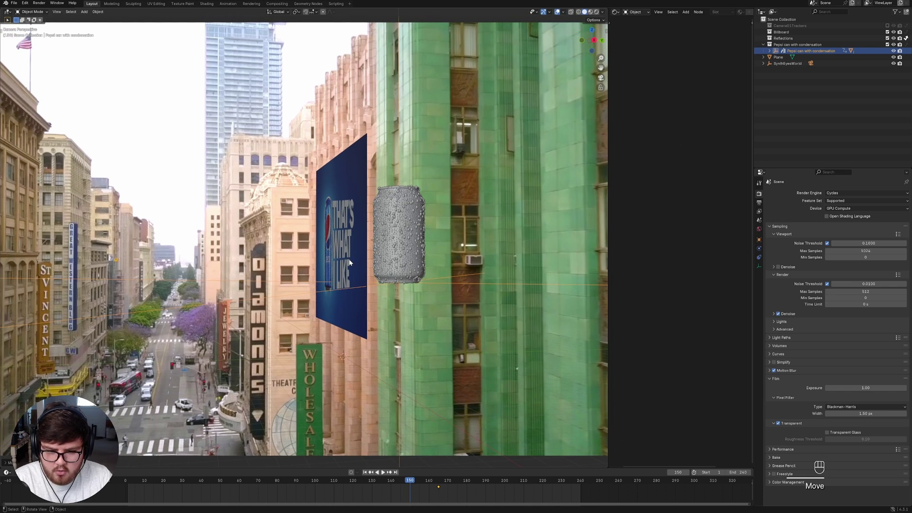
Keyframe the can, check the move by scrubbing the timeline and save.
drag(363, 254, 392, 267)
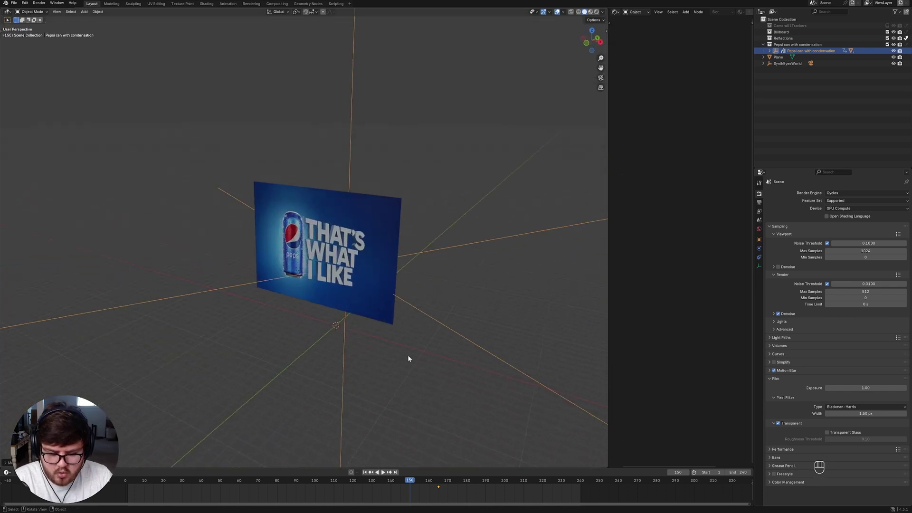
key(k)
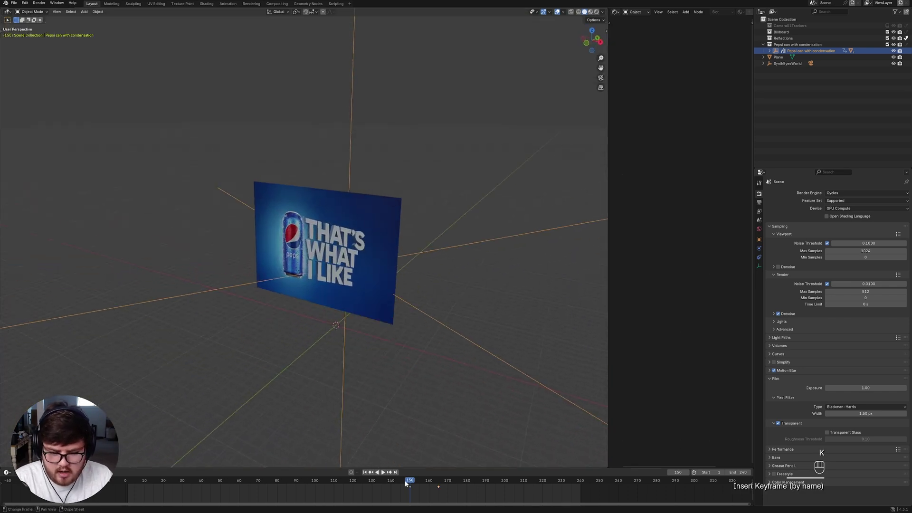
drag(412, 484, 429, 484)
drag(429, 482, 419, 487)
click(415, 485)
key(ctrl+s)
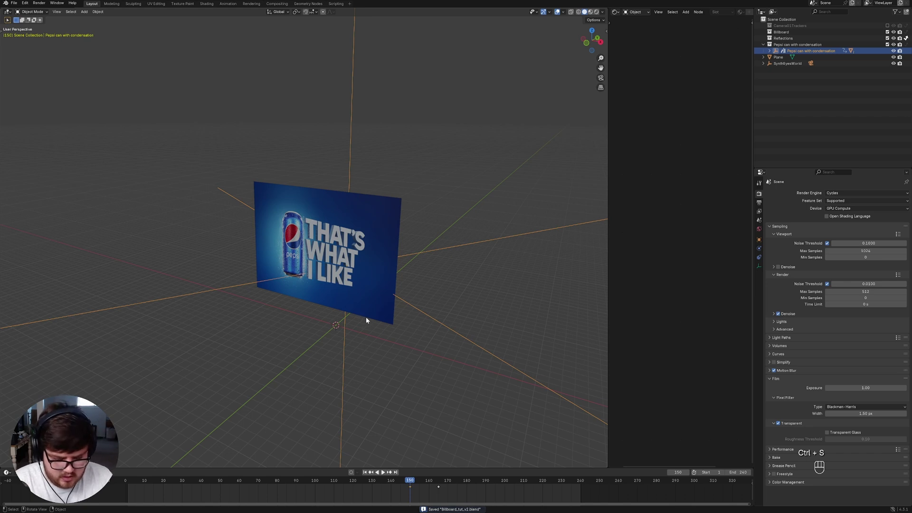
Duplicate the billboard plane into a new hidden collection named 'backup'.
click(350, 292)
key(shift+d)
key(m)
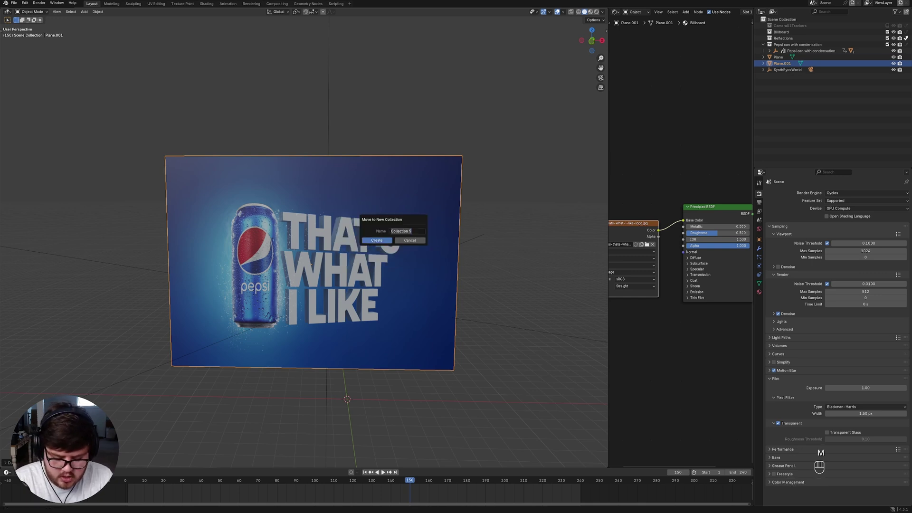
key(Return)
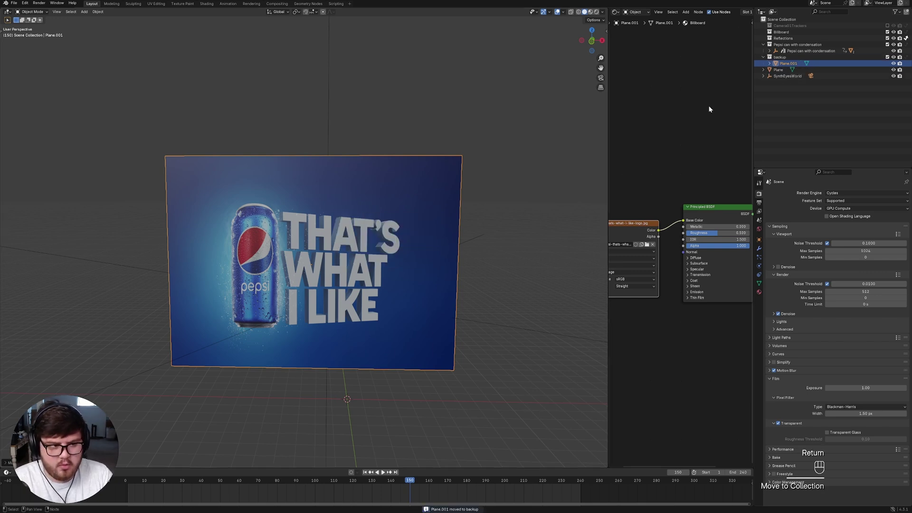
click(888, 59)
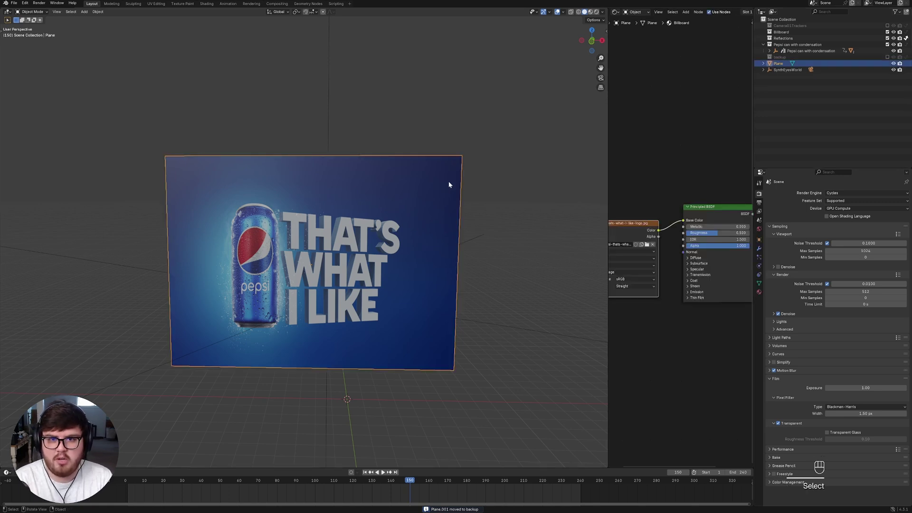
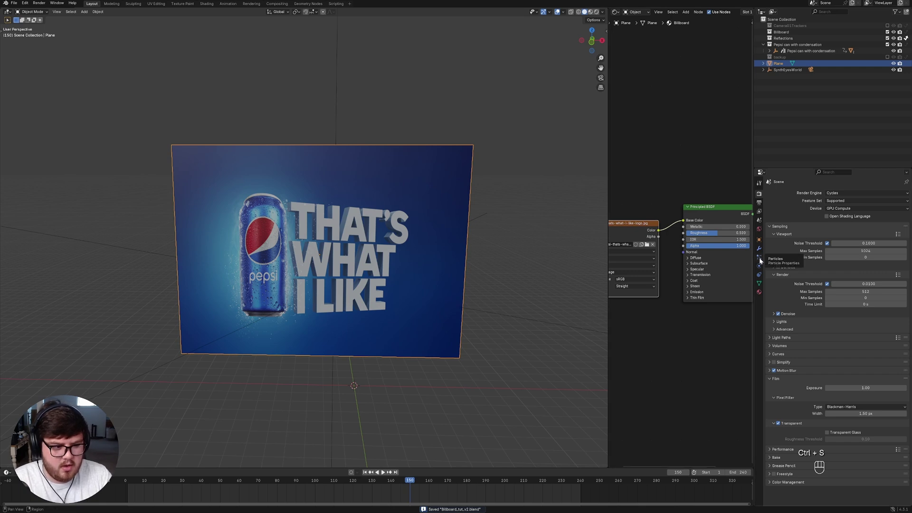
Add a Cloth physics simulation to the billboard plane and test playback.
click(809, 210)
click(369, 473)
key(space)
key(space)
Return to frame 1, check the plane's mesh and save the project.
key(Tab)
key(1)
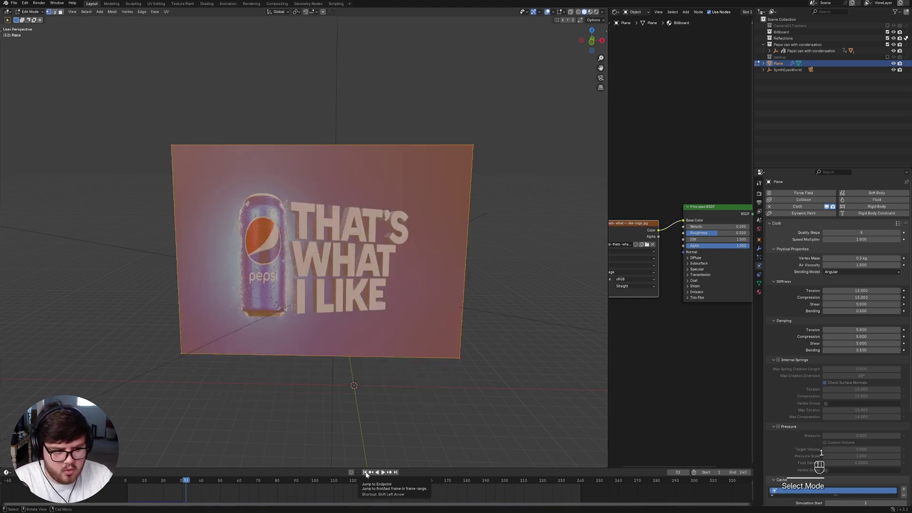
key(Tab)
right_click(407, 291)
drag(392, 338, 423, 345)
key(ctrl+s)
drag(426, 338, 457, 331)
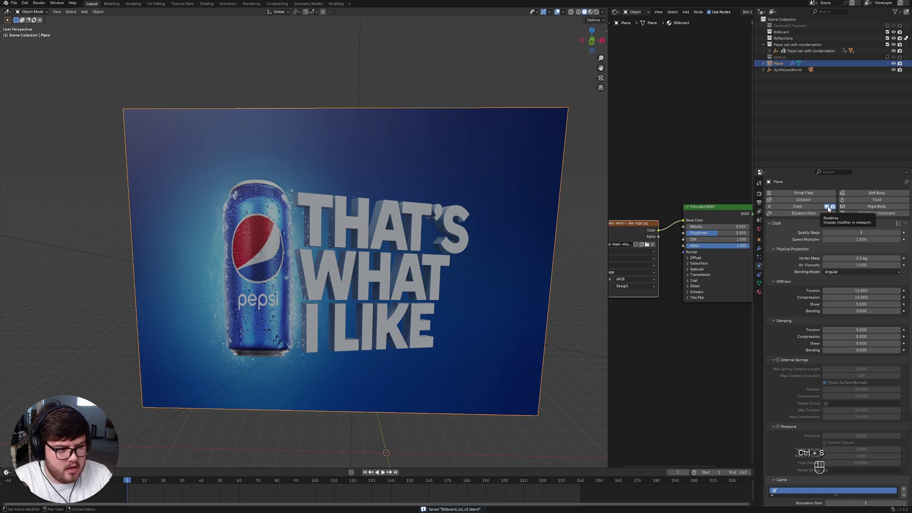
In front view, edit the plane's mesh and subdivide it into a dense grid of faces.
click(830, 208)
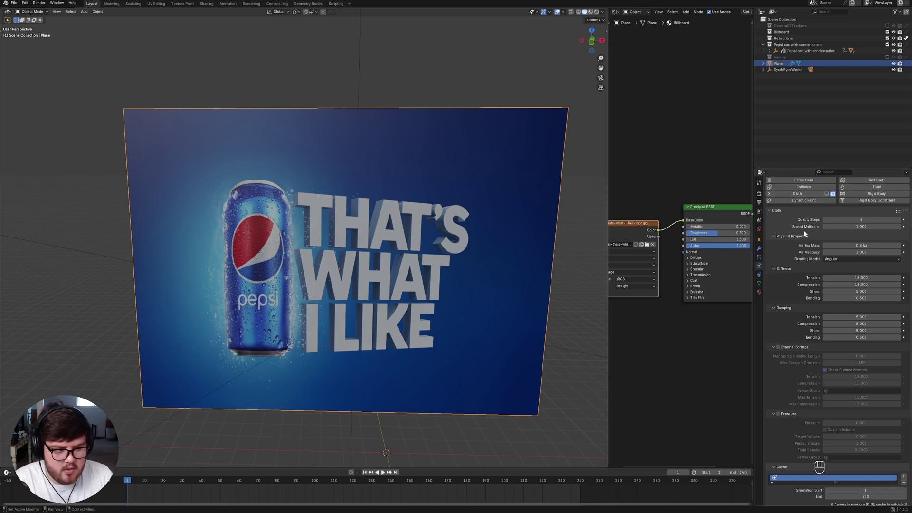
key(KP_1)
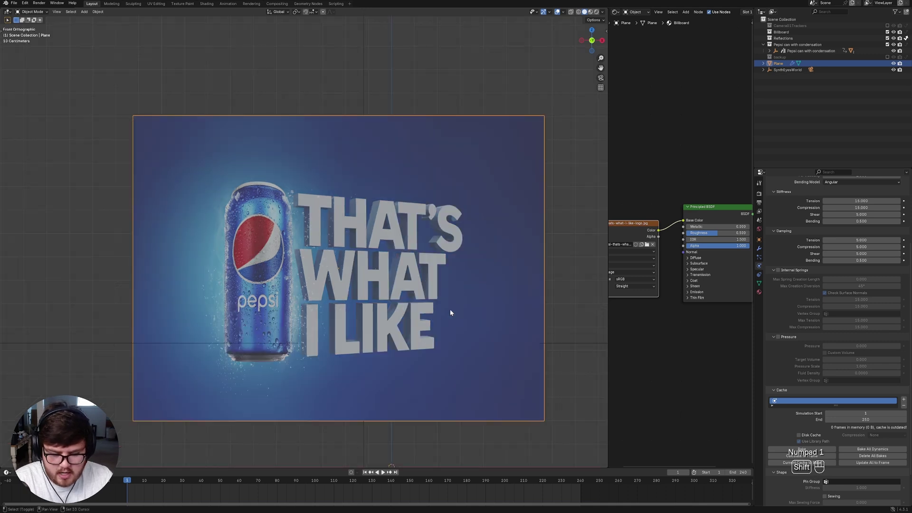
key(Tab)
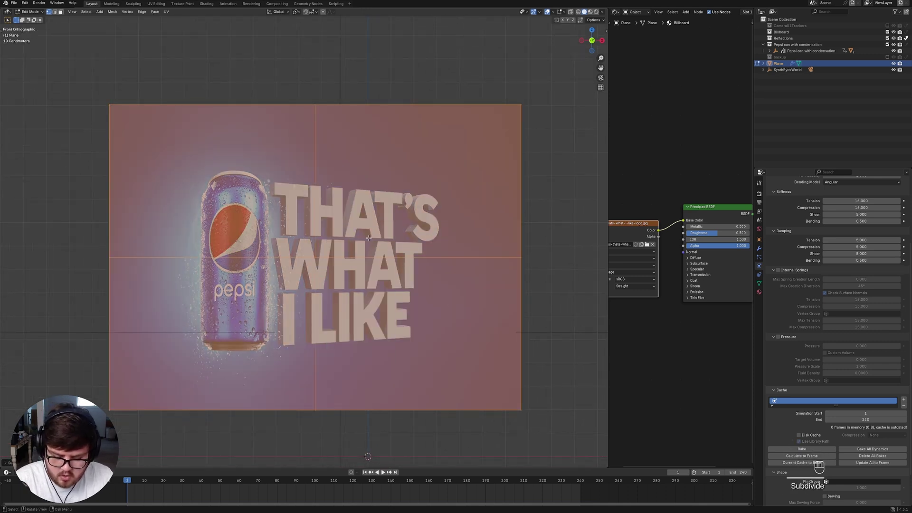
key(shift+r)
key(shift+r)
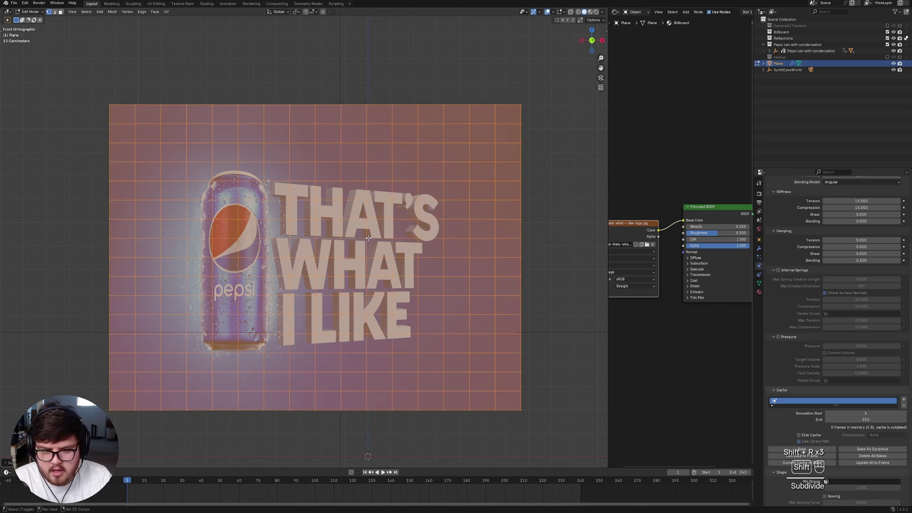
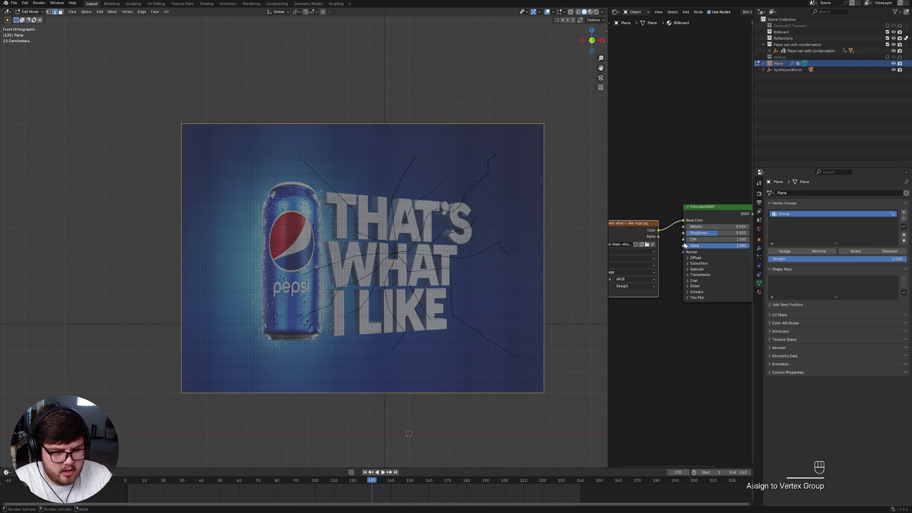
Leave edit mode and pin the billboard cloth using the Group vertex group.
key(Tab)
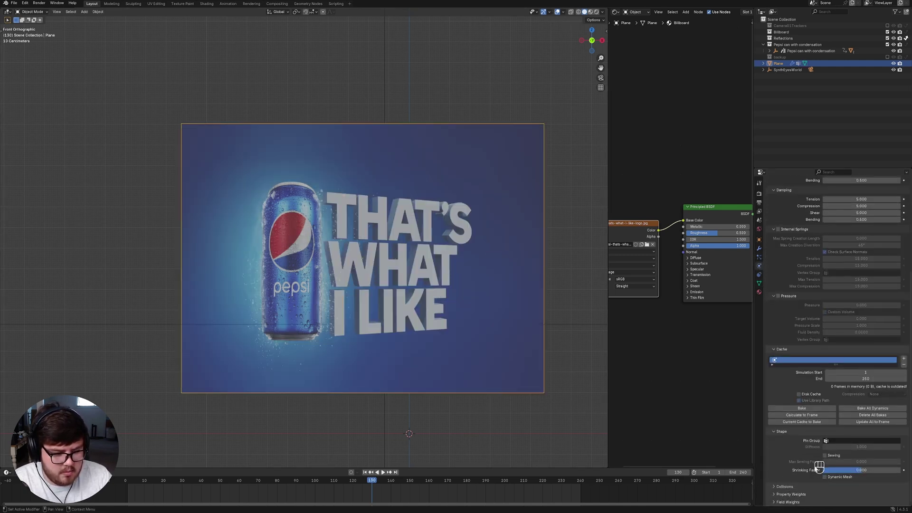
click(830, 453)
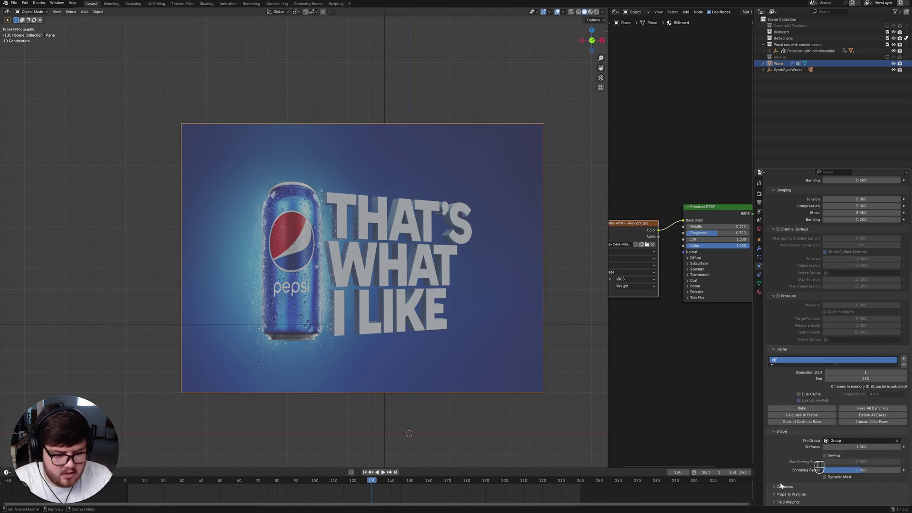
click(780, 489)
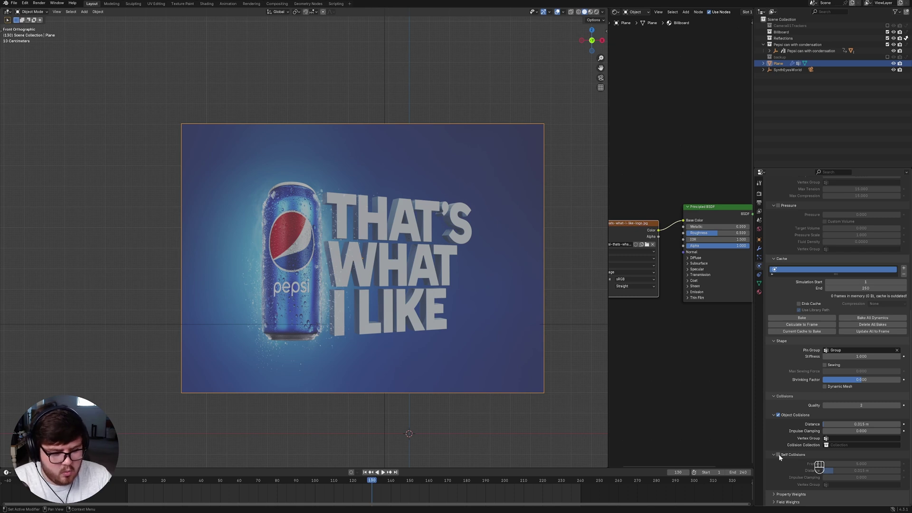
click(781, 456)
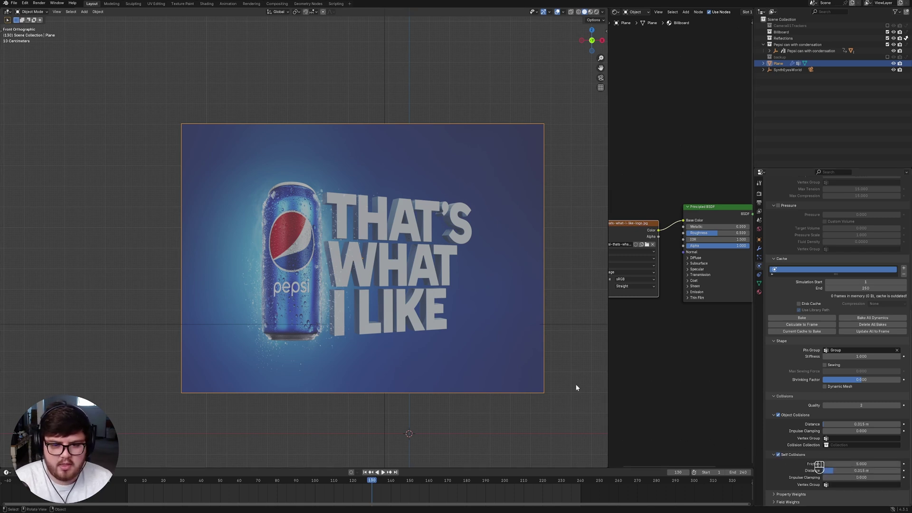
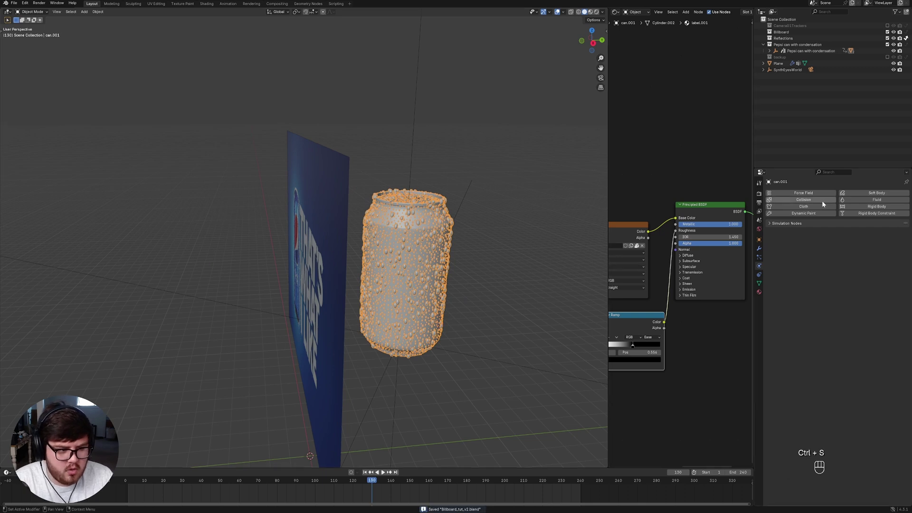
Give can.001 Collision physics, then orbit the view to face the billboard.
click(816, 201)
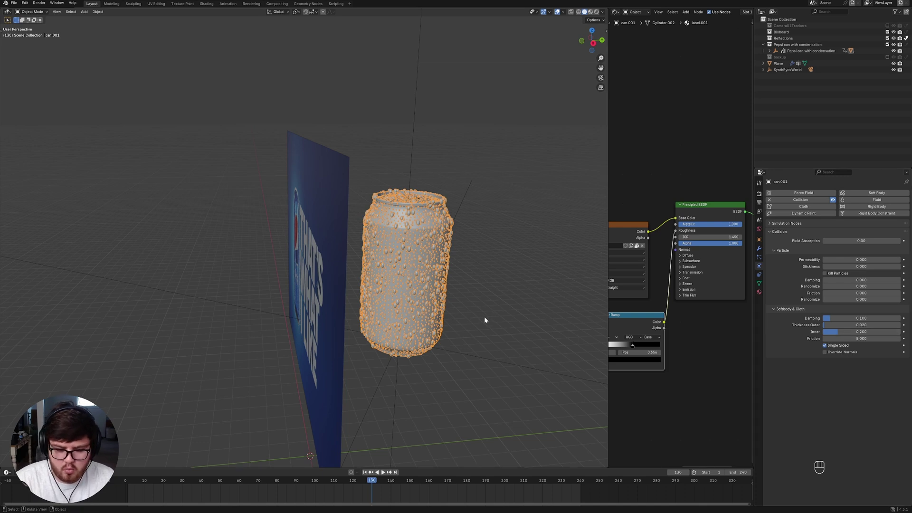
drag(456, 315, 483, 322)
click(461, 316)
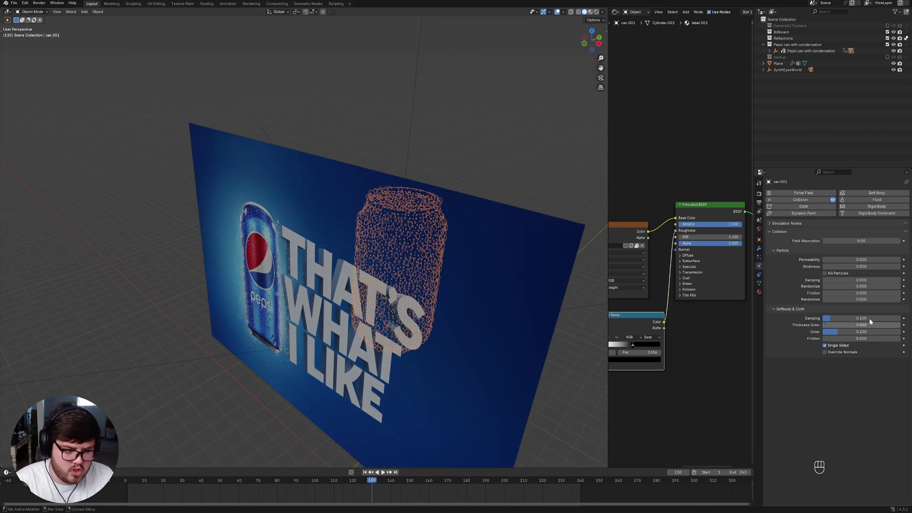
click(454, 297)
click(443, 298)
click(430, 294)
Save the file and reselect the billboard Plane.
key(ctrl+s)
click(429, 296)
click(433, 227)
drag(487, 264, 460, 265)
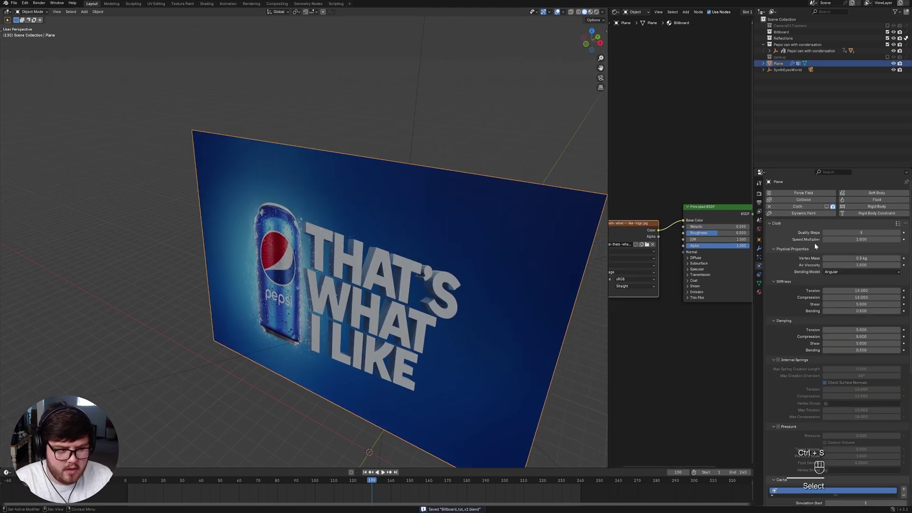
Reveal the billboard's pre-cut tear pattern, zoom in on the tear lines and save.
drag(832, 284, 802, 263)
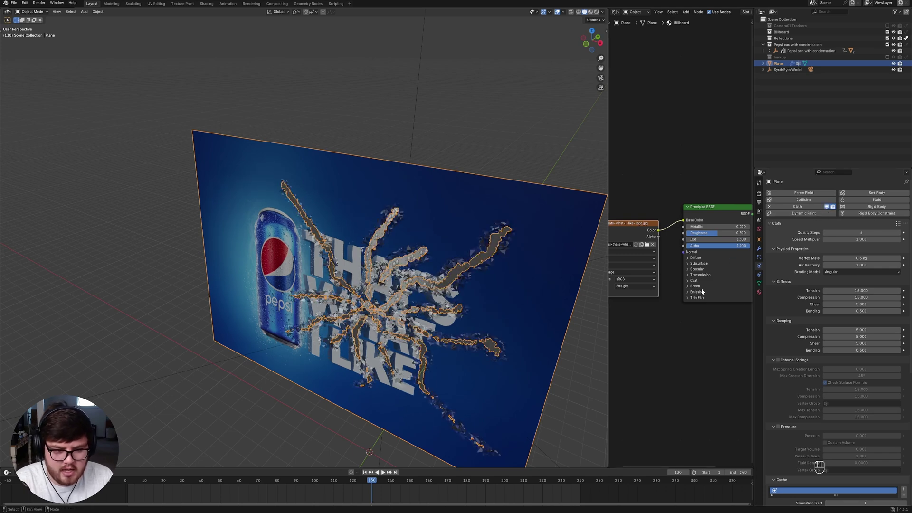
key(ctrl+s)
drag(429, 299, 426, 292)
key(ctrl+s)
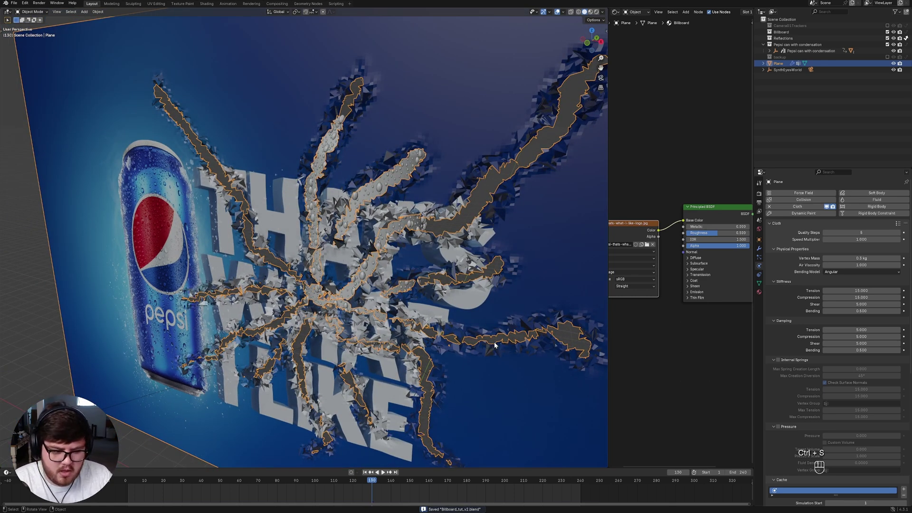
middle_click(790, 369)
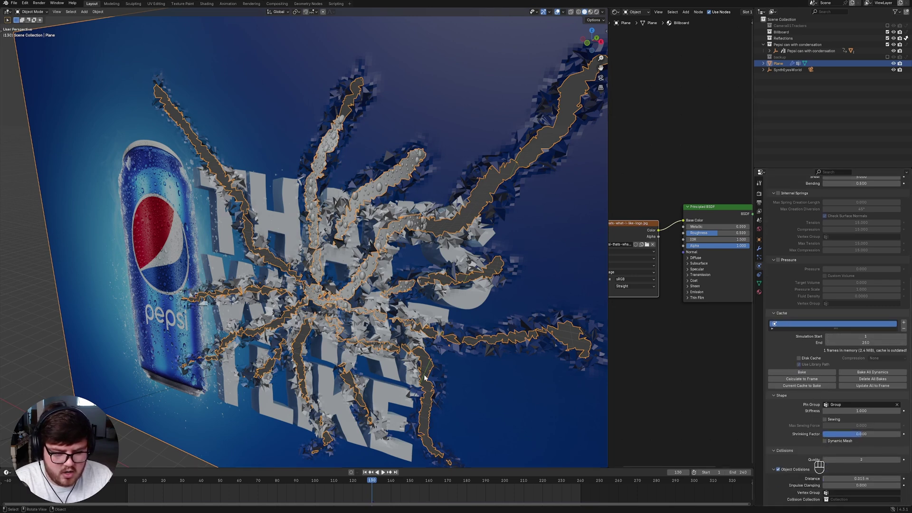
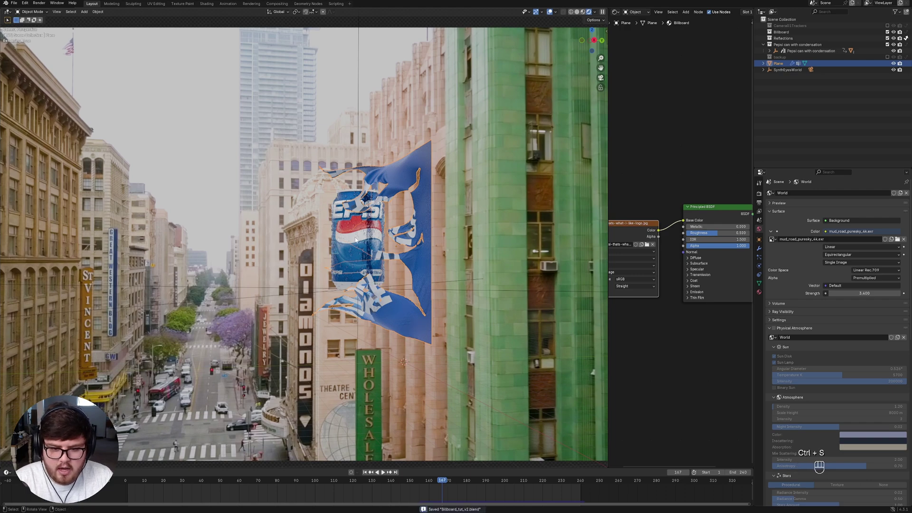
Inspect the render, step the timeline to frame 149 and duplicate the billboard plane as Plane.002.
click(386, 237)
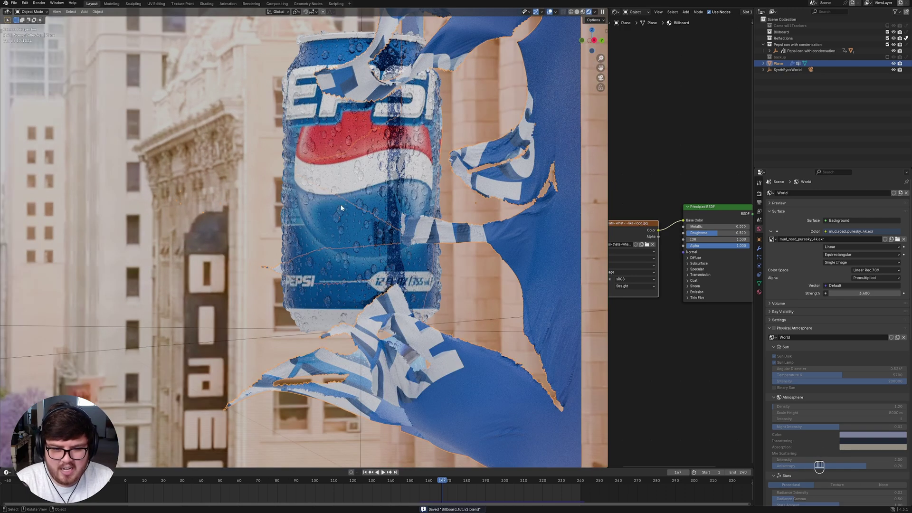
drag(371, 214, 358, 232)
click(322, 330)
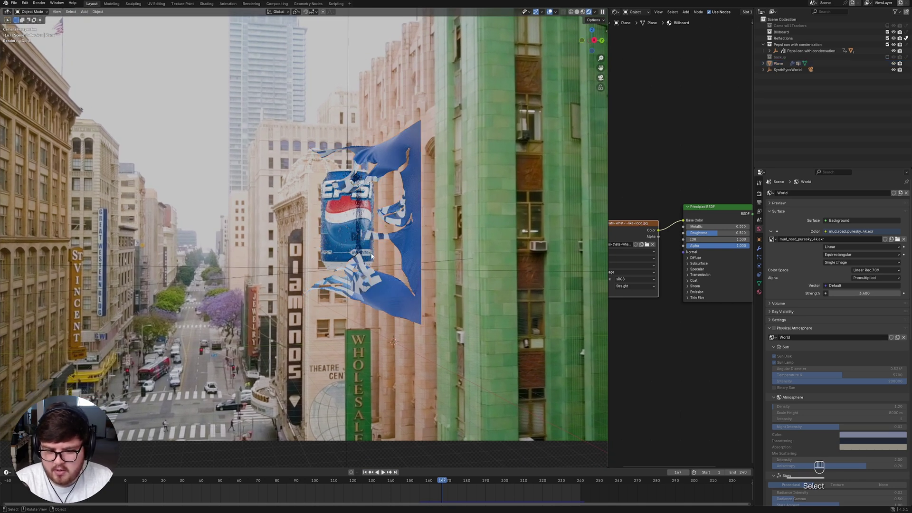
drag(435, 280, 414, 295)
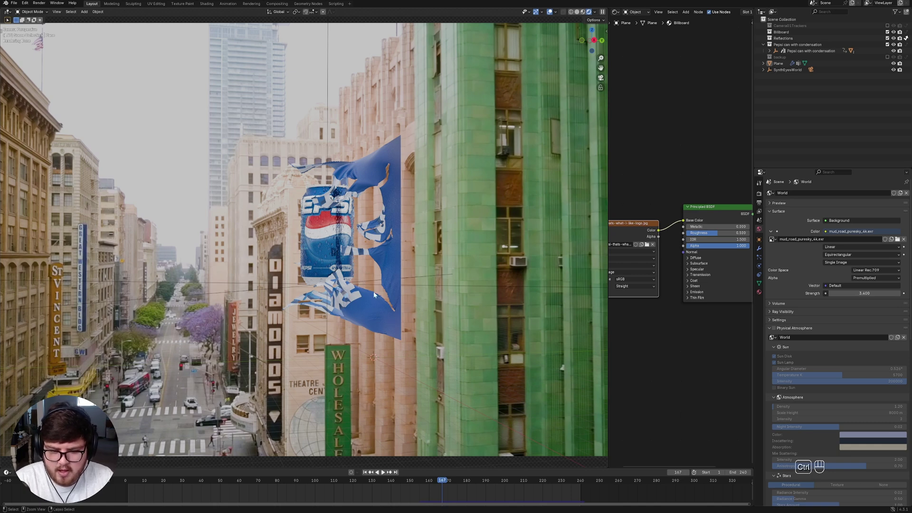
key(ctrl+s)
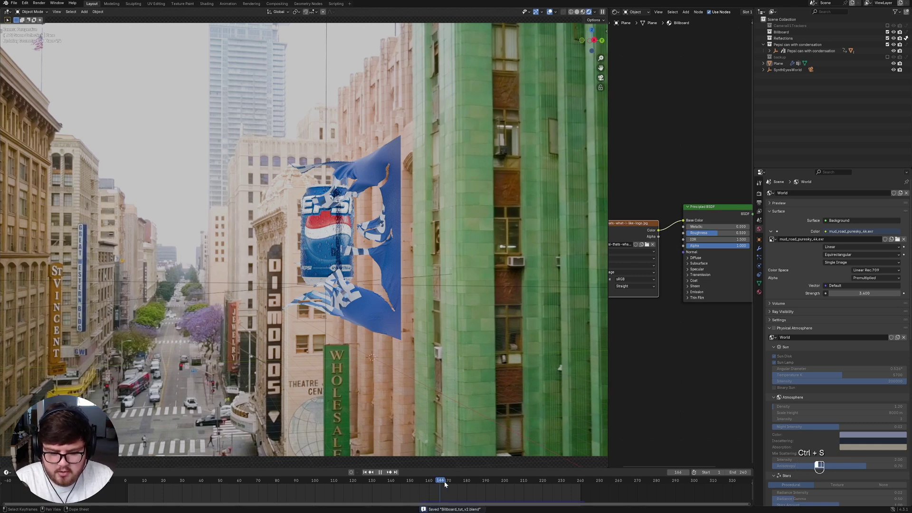
key(ctrl+s)
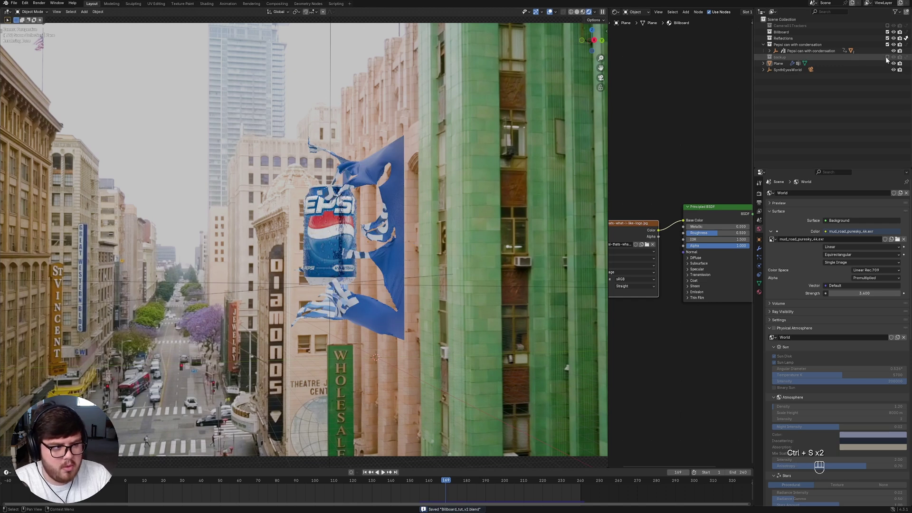
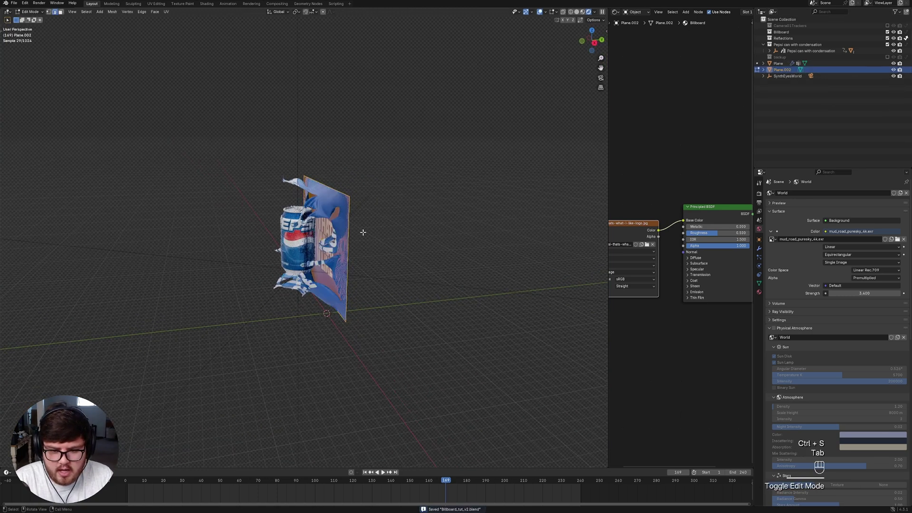
Extrude Plane.002 backward into a box and give it a new material with no shader.
key(a)
key(e)
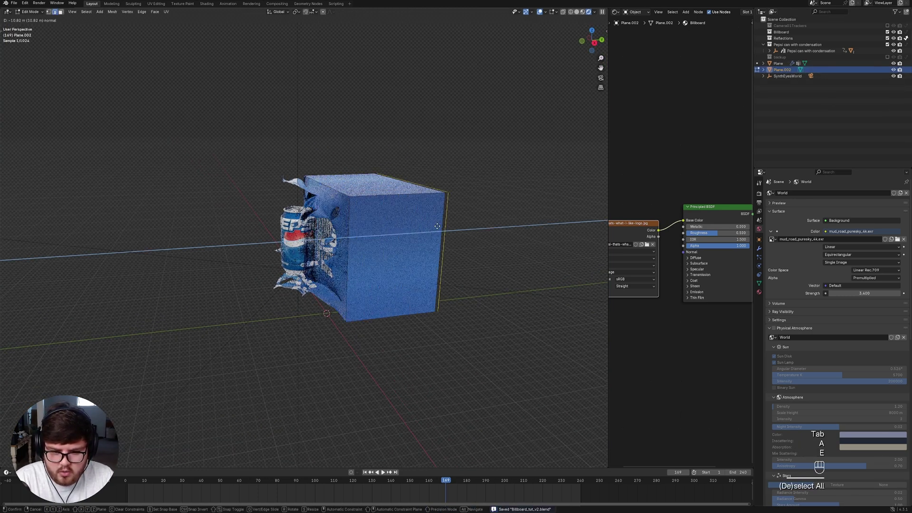
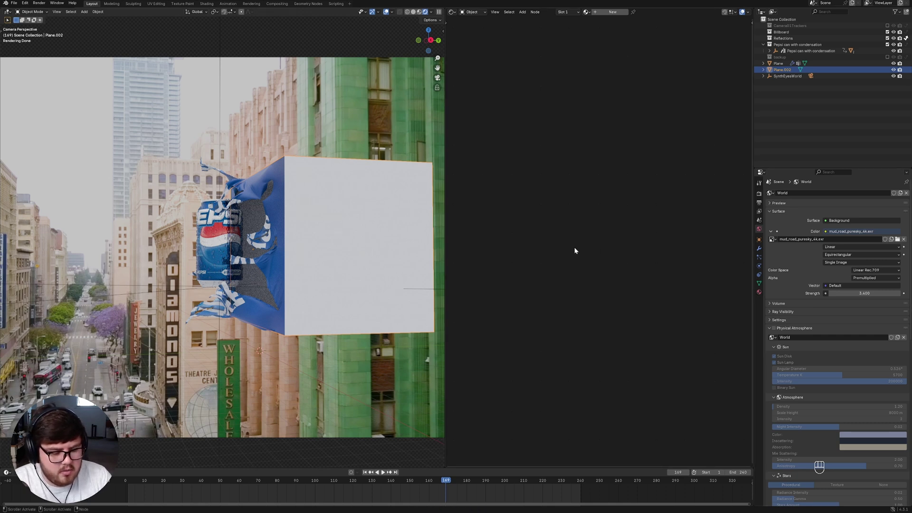
click(604, 15)
key(Delete)
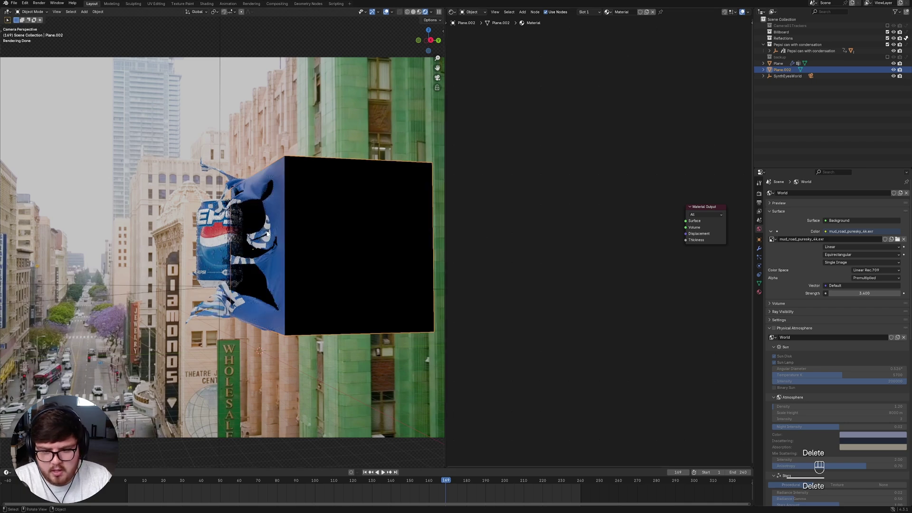
key(Delete)
Build Plane.003 and extrude it outward into a large wall with a floor.
click(270, 256)
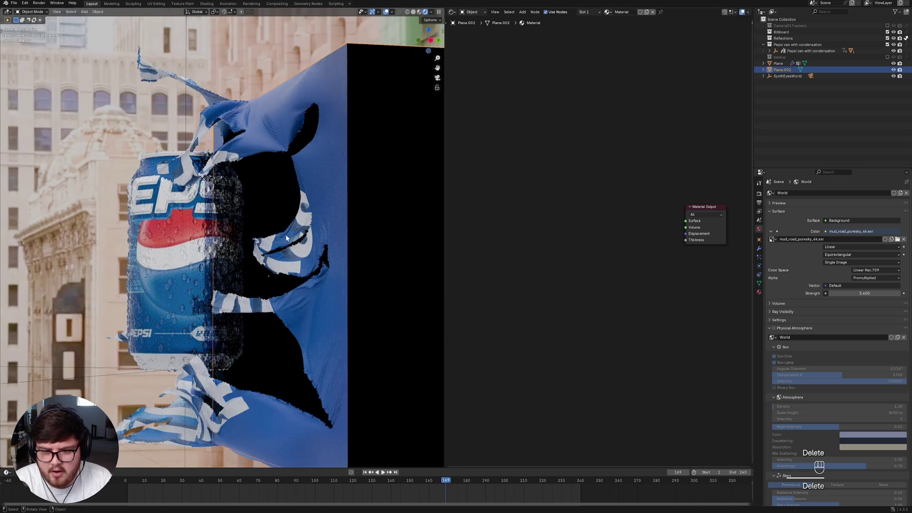
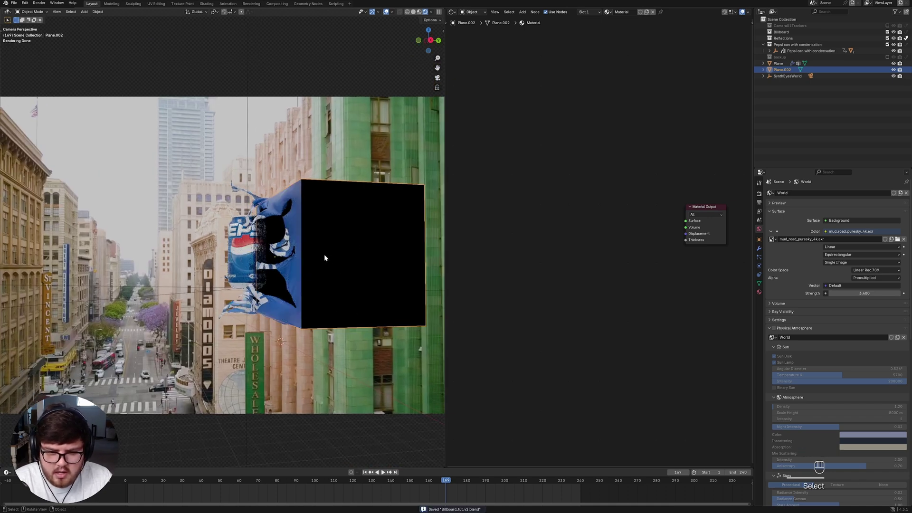
click(329, 256)
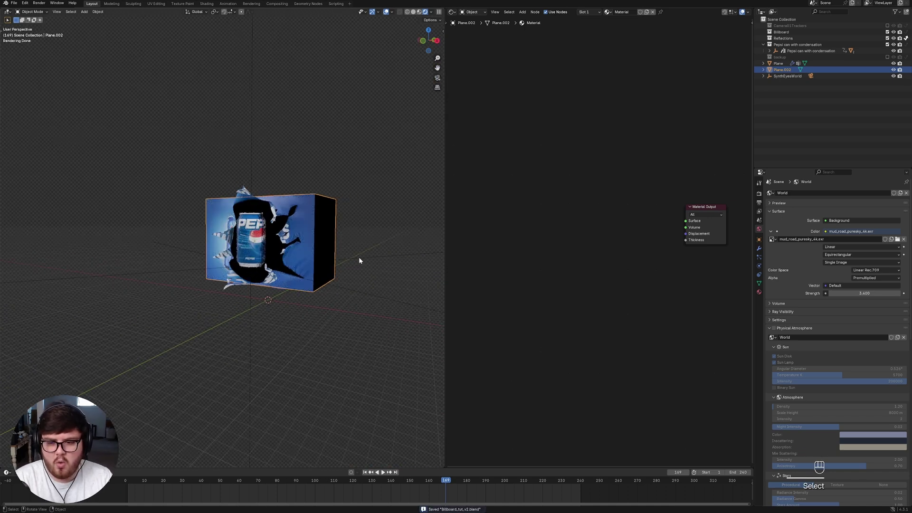
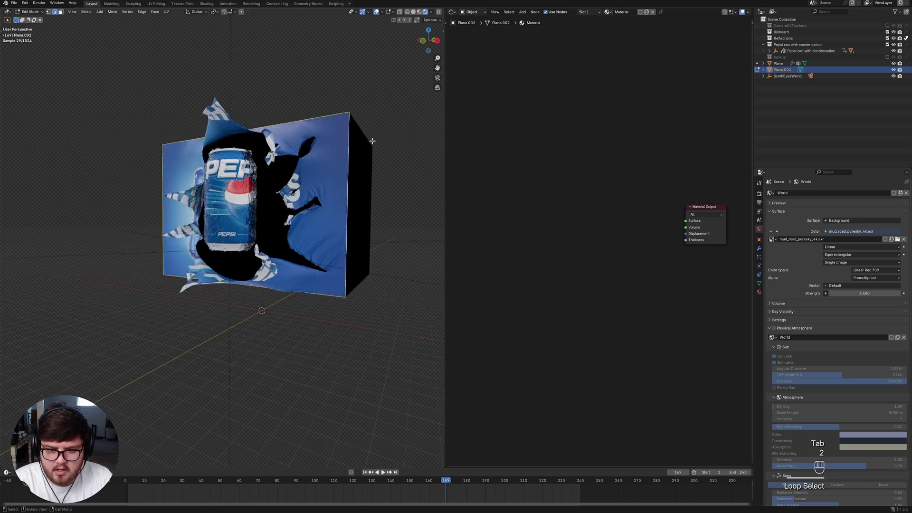
key(e)
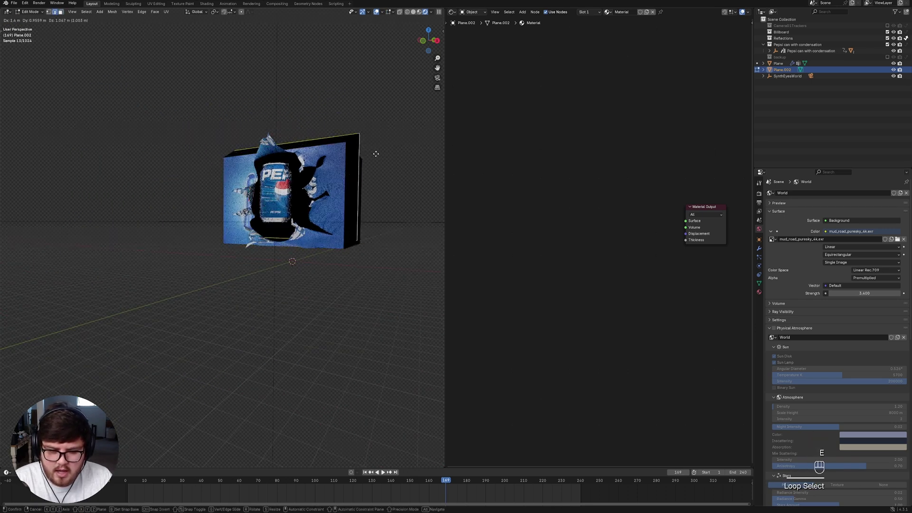
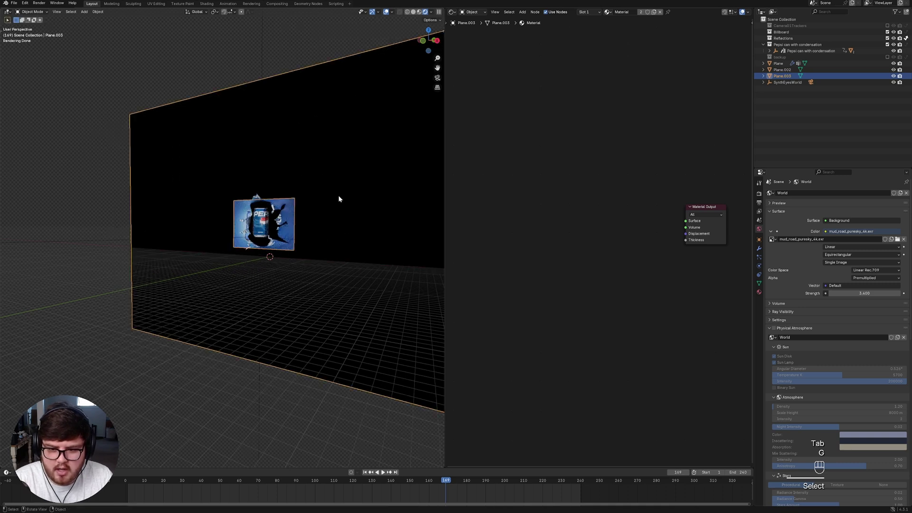
Give Plane.003 a new empty Material.001, check it through the camera and save the file.
click(337, 199)
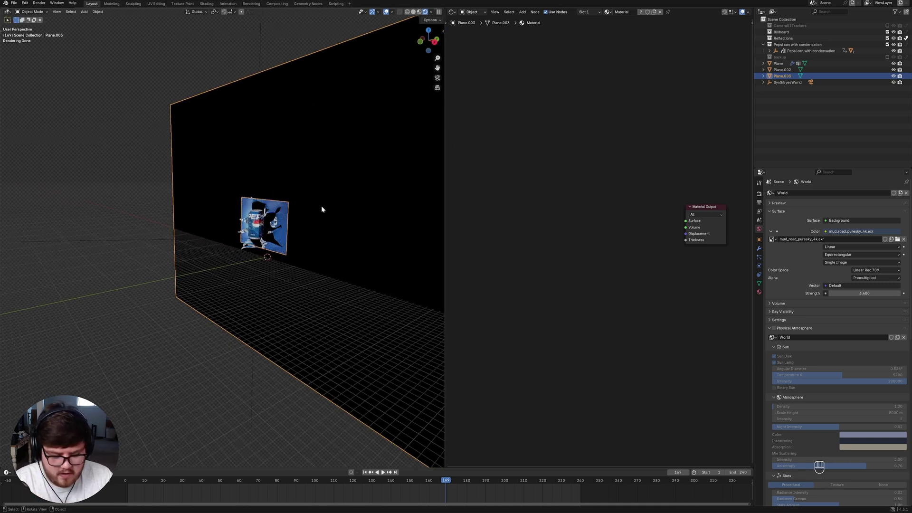
key(KP_0)
drag(293, 238, 249, 232)
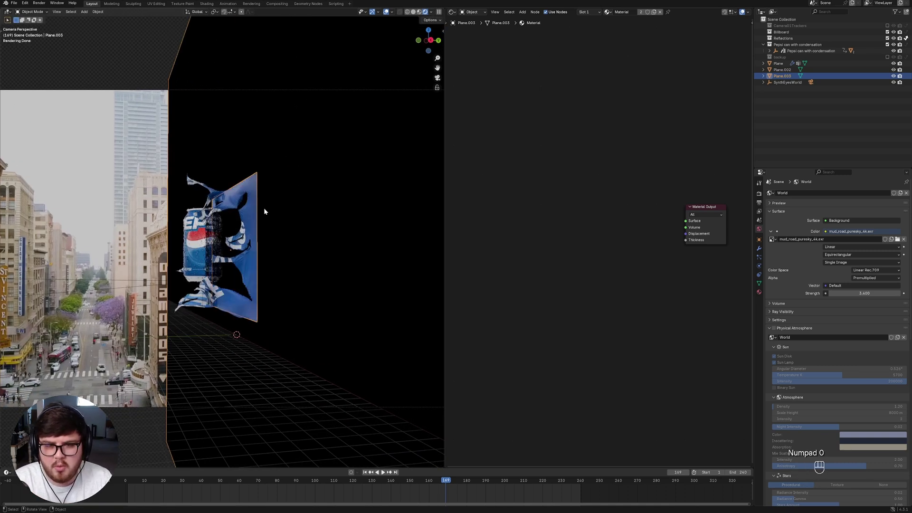
middle_click(251, 253)
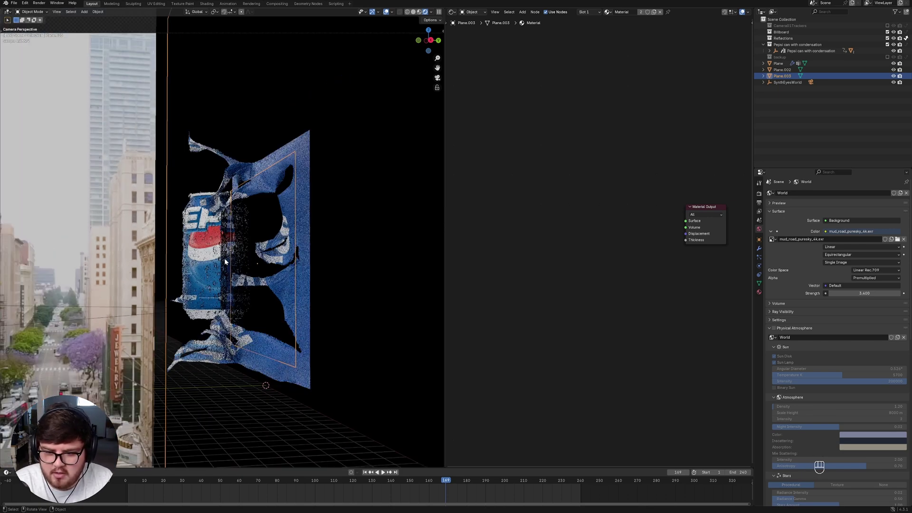
middle_click(234, 274)
key(ctrl+s)
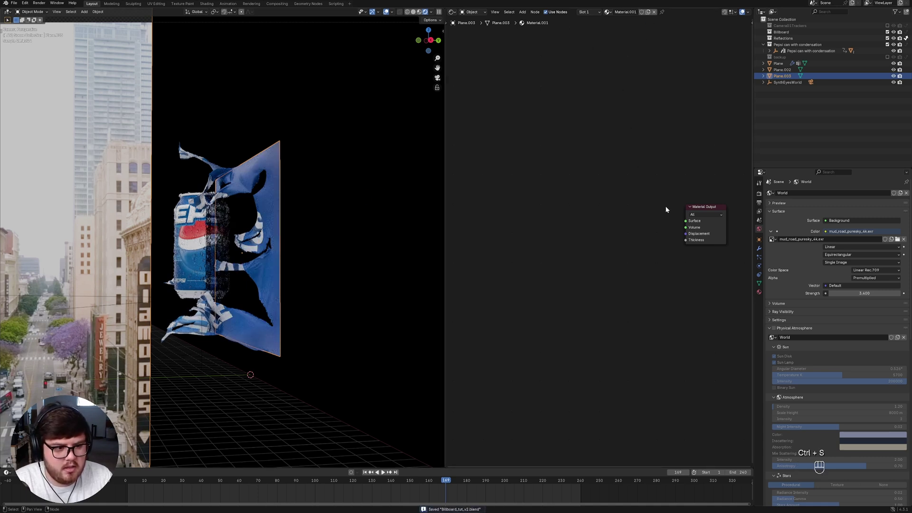
Add a Principled BSDF and Footage.mp4 image texture to the wall material, mirrored past its edges.
middle_click(678, 208)
key(shift+a)
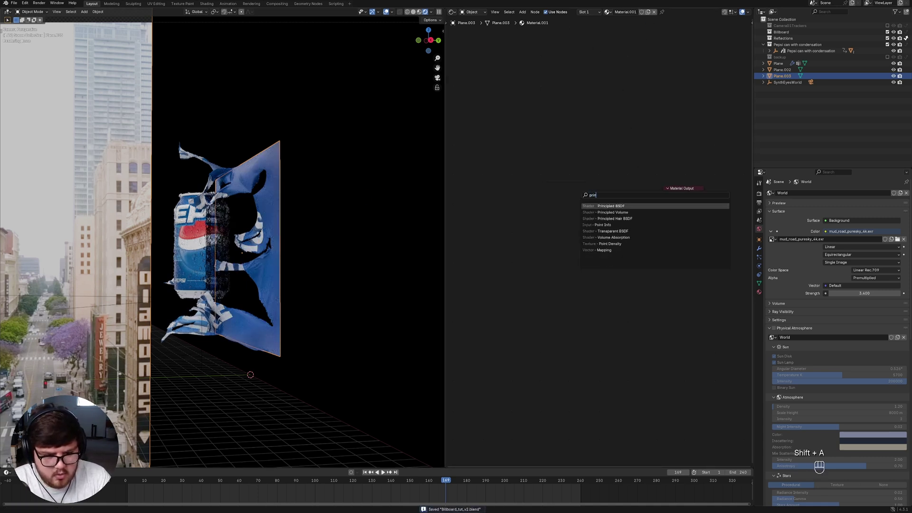
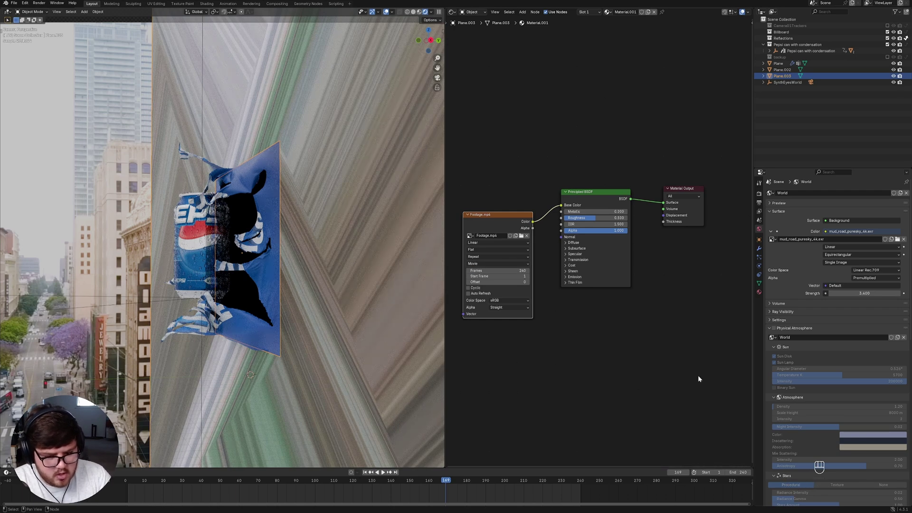
drag(476, 260, 477, 290)
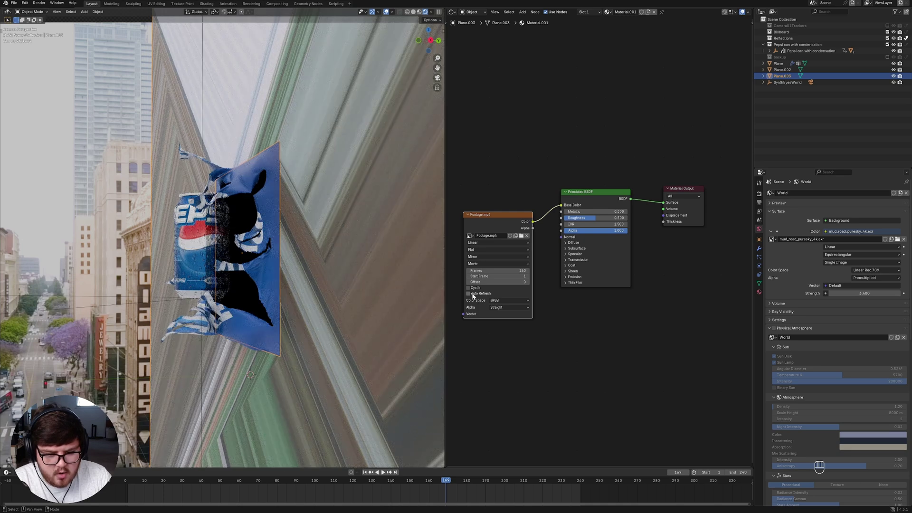
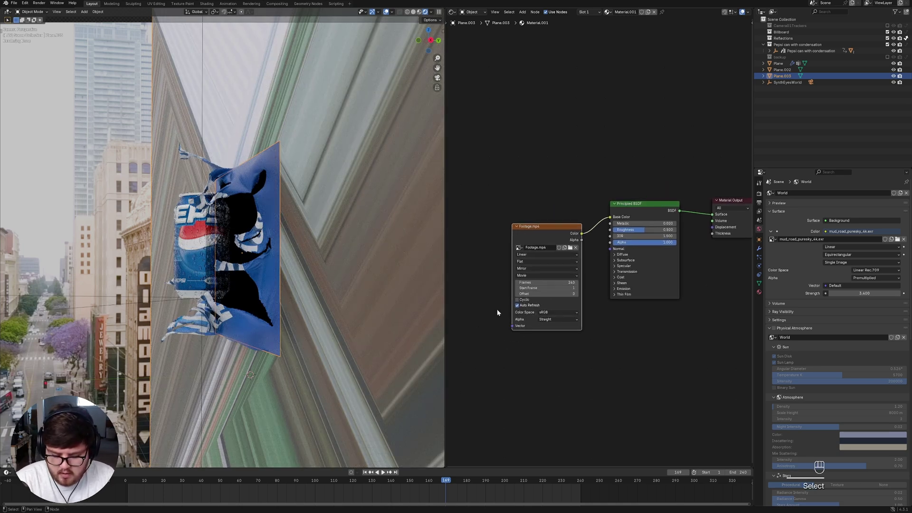
Add coordinate and mapping nodes so Window coordinates project the footage from the camera.
key(ctrl+t)
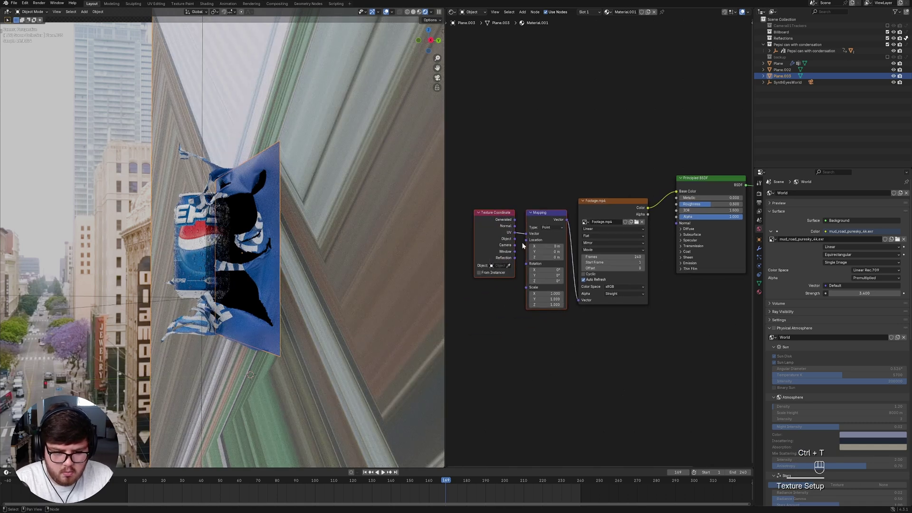
drag(519, 253, 533, 233)
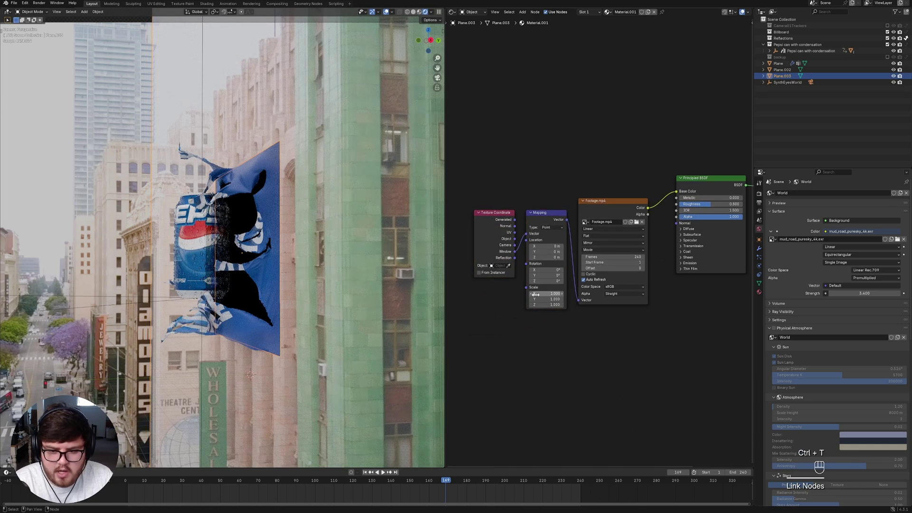
click(342, 269)
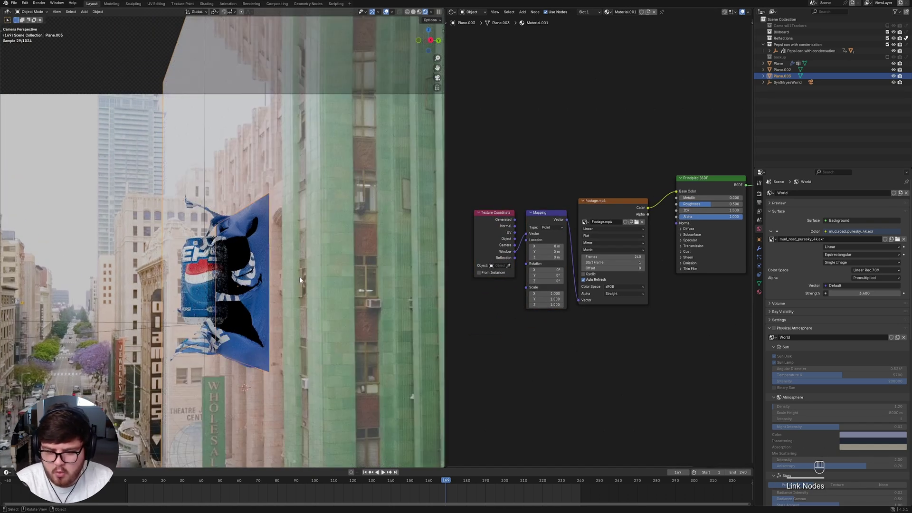
Tweak the wall Principled BSDF's specular settings and check the result in the viewport.
drag(328, 260, 314, 262)
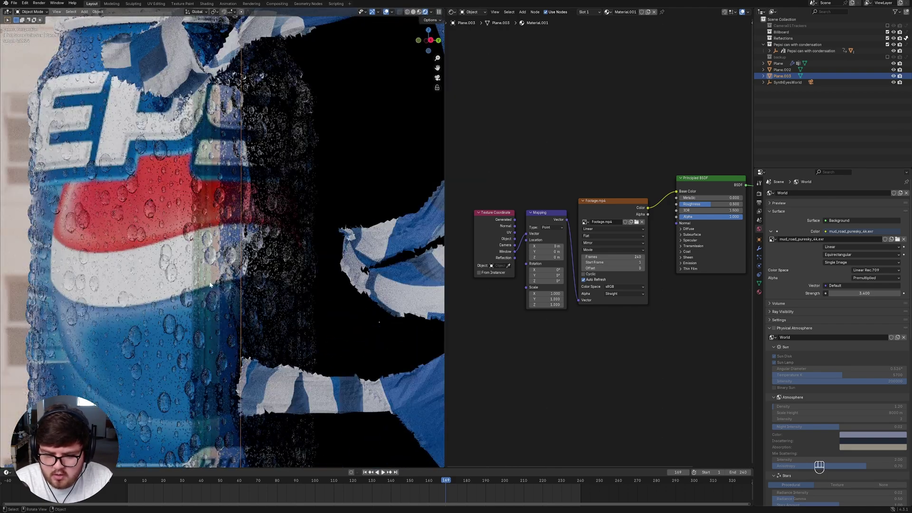
middle_click(268, 285)
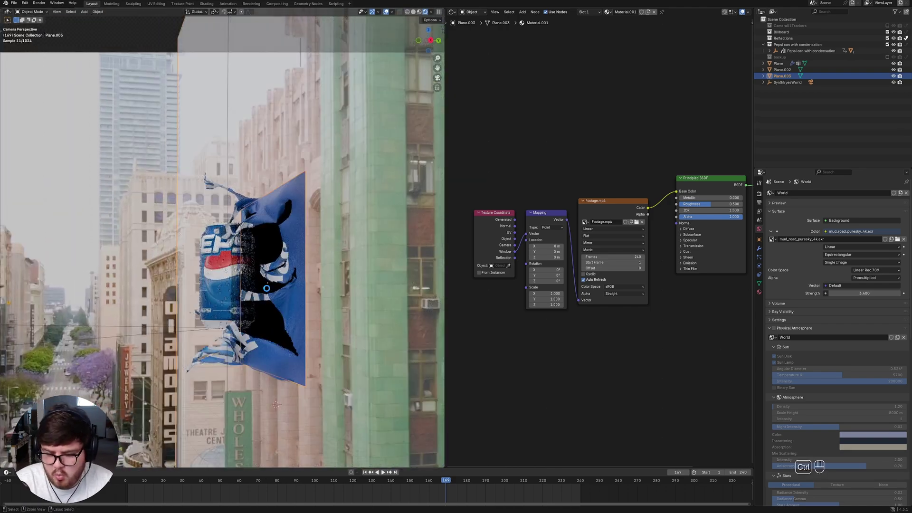
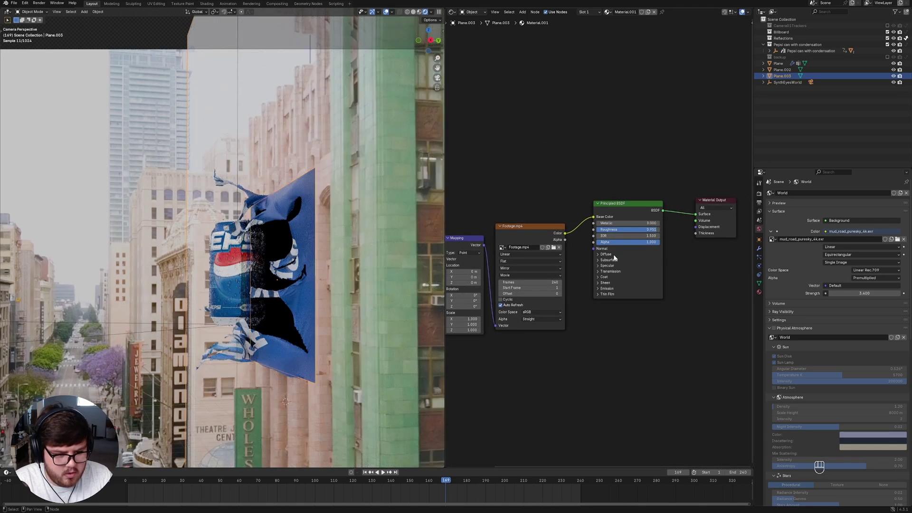
click(616, 263)
click(607, 262)
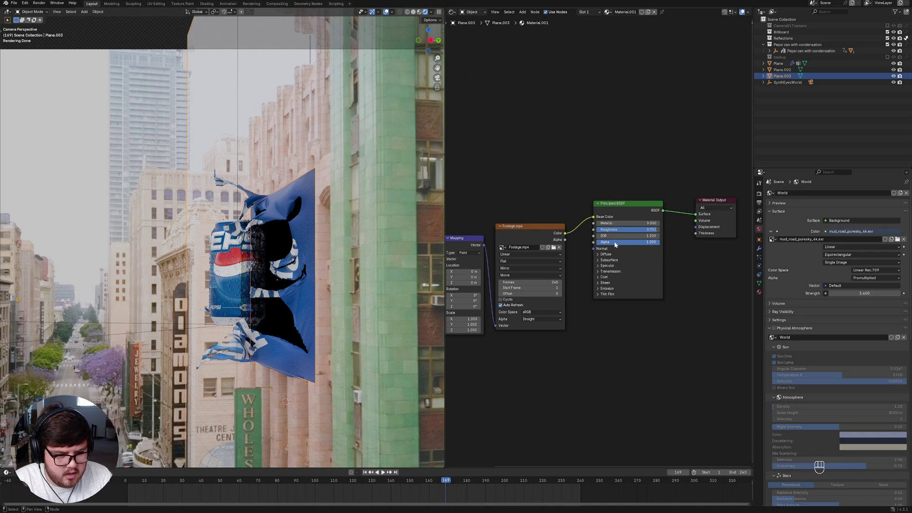
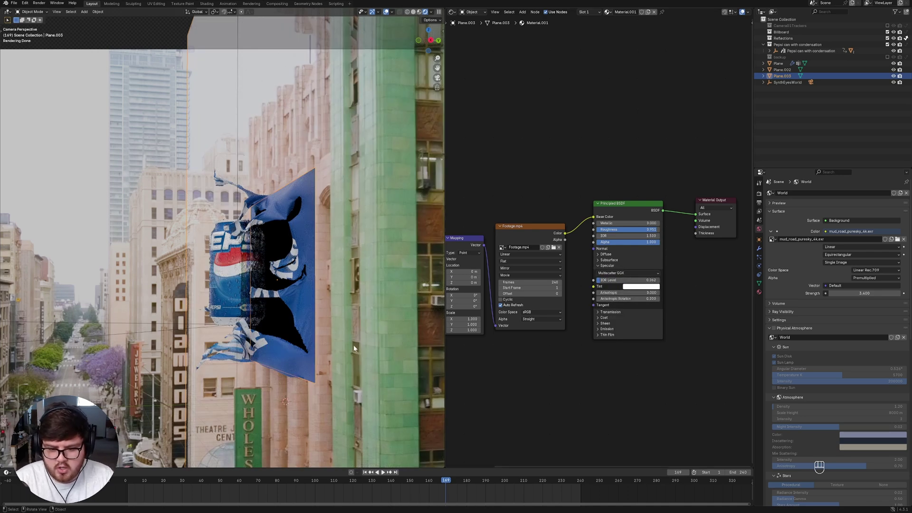
drag(364, 291, 335, 304)
key(ctrl+s)
Enable Holdout under the wall's Visibility, view it through the camera and save.
click(331, 301)
click(355, 194)
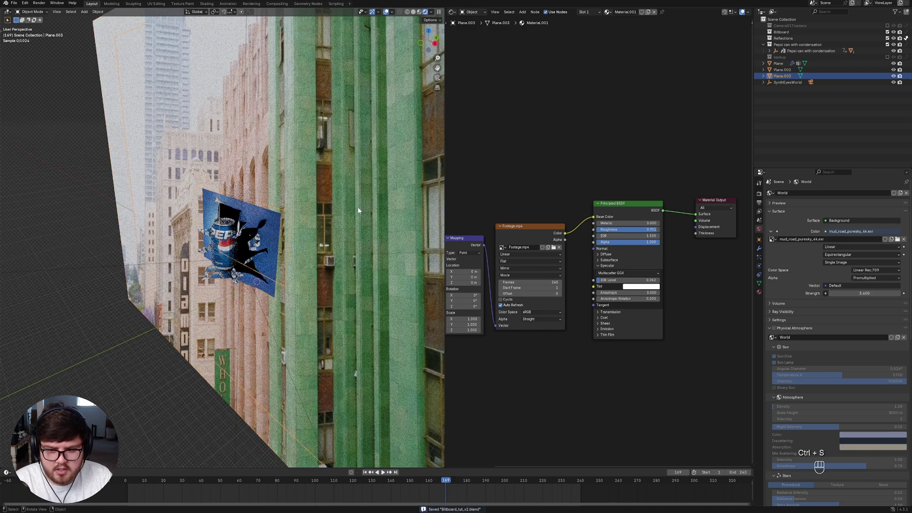
key(KP_0)
key(ctrl+s)
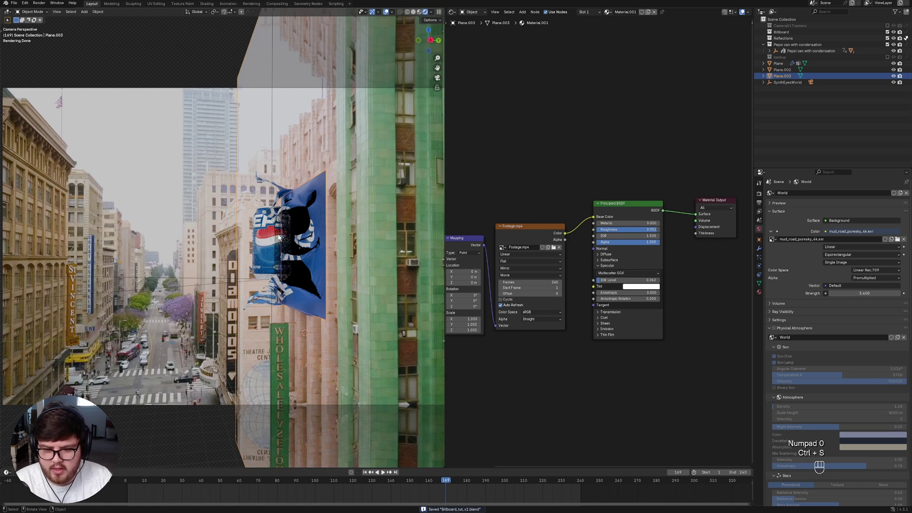
click(289, 248)
key(ctrl+s)
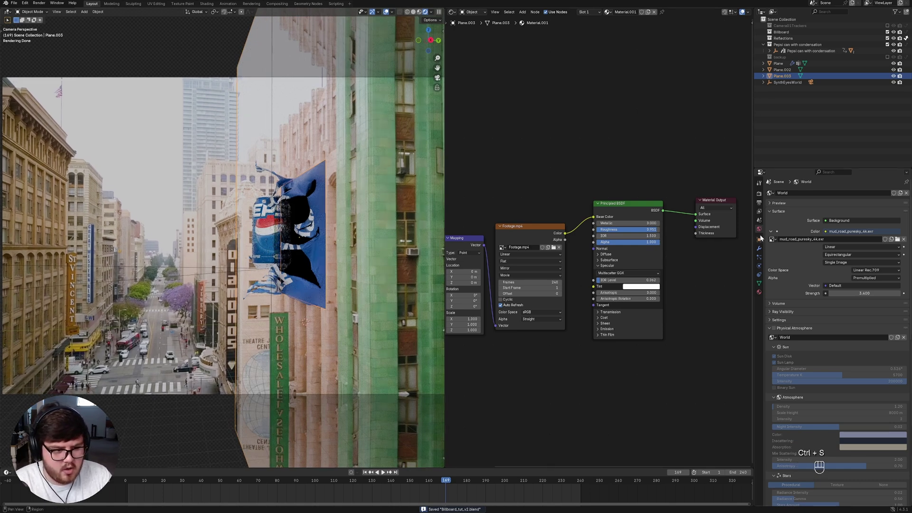
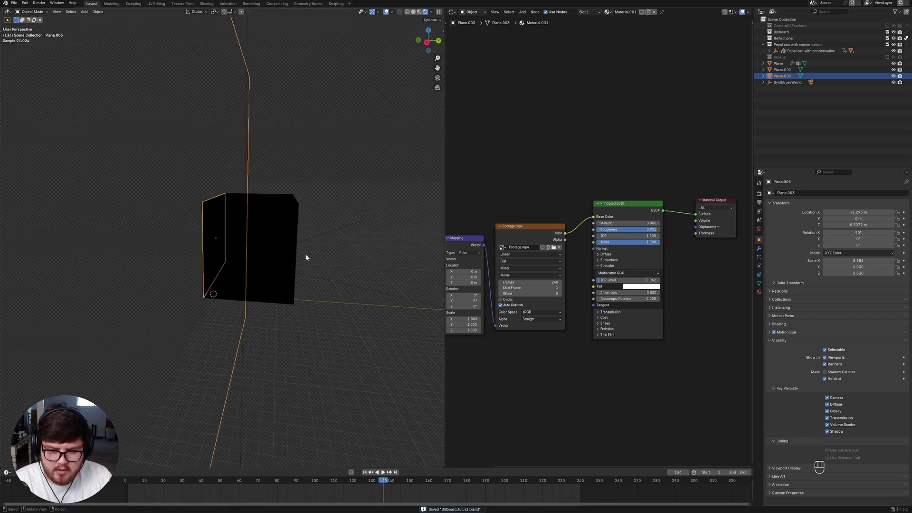
Add a new mesh plane Plane.004, move it below the billboard and scale it to about 22.5 as a floor.
click(247, 261)
key(KP_0)
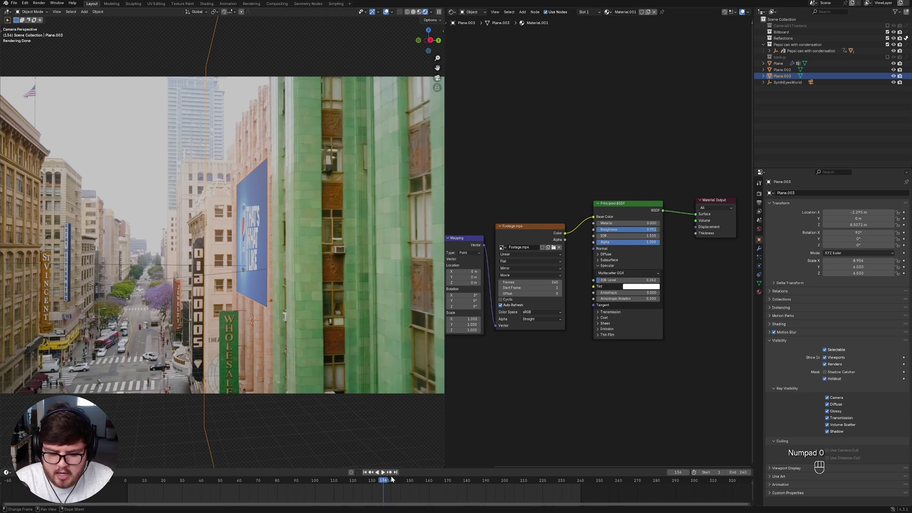
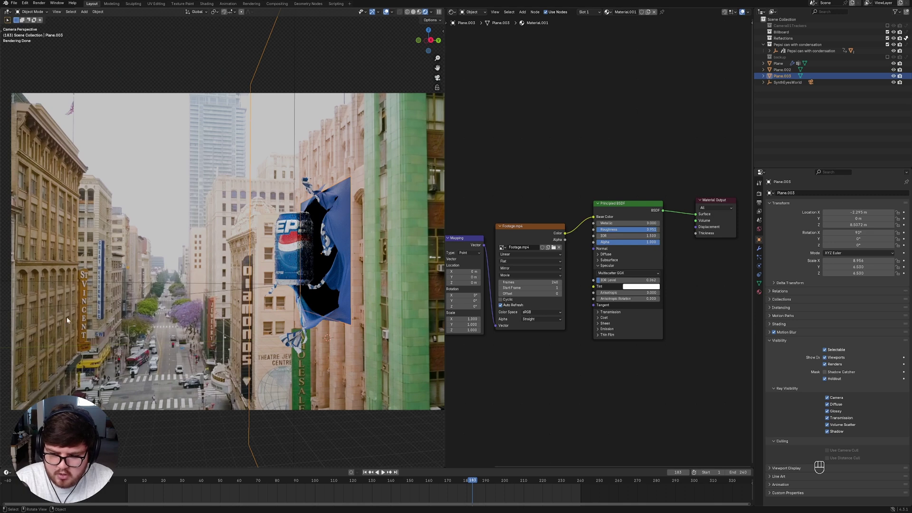
key(ctrl+shift+s)
key(shift+a)
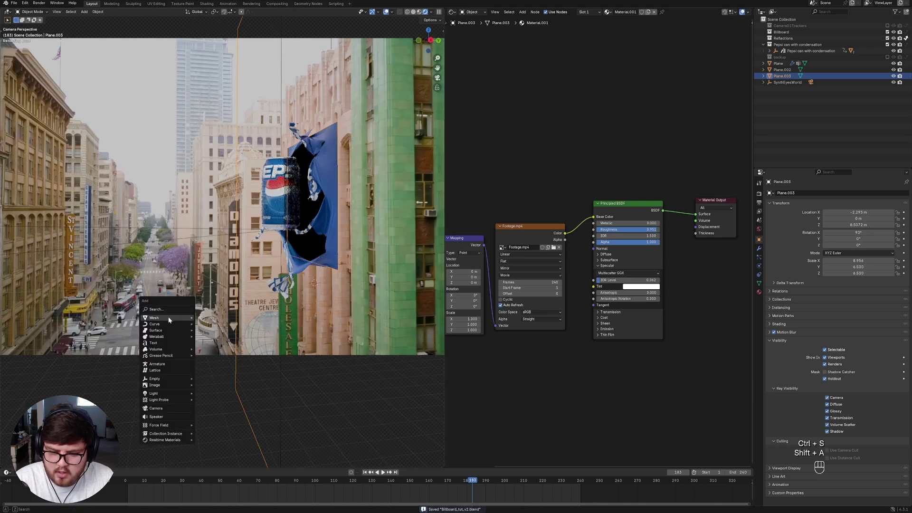
key(g)
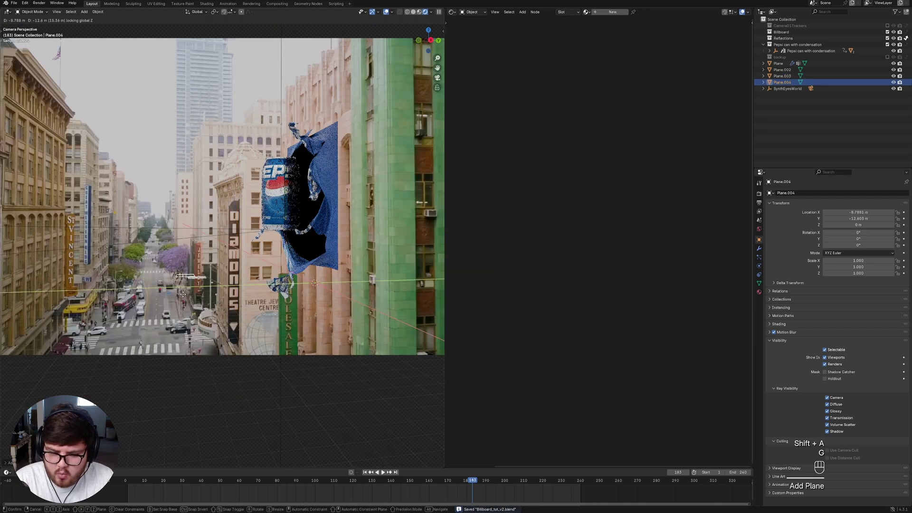
key(g)
key(s)
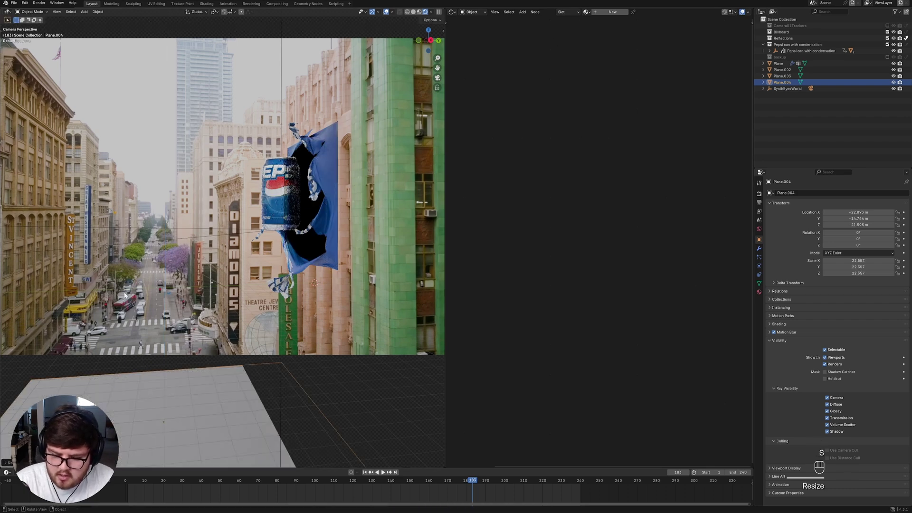
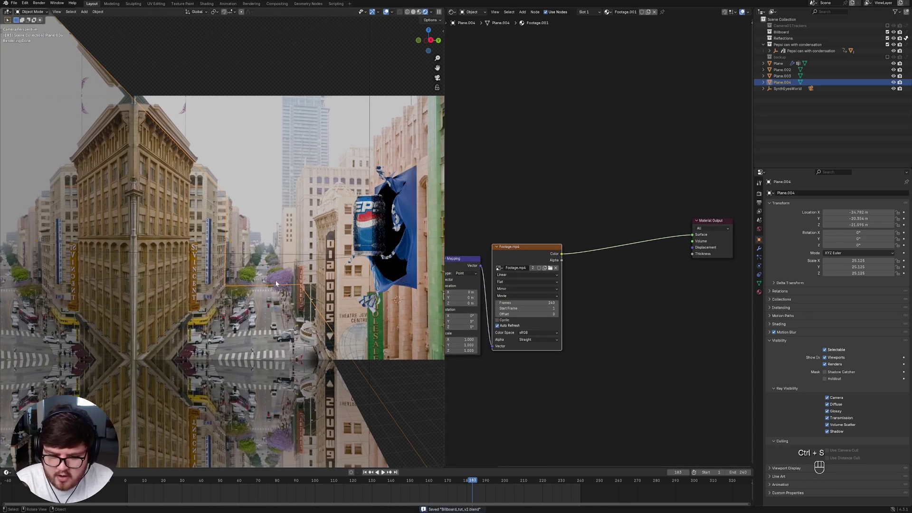
Save, then move Plane.004 into the Reflections collection in the Outliner.
click(320, 289)
key(ctrl+s)
click(791, 84)
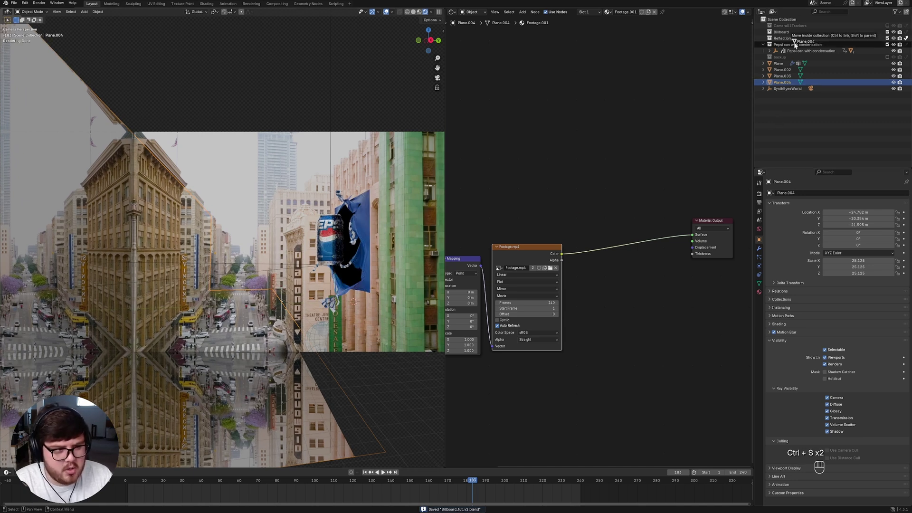
click(788, 40)
double_click(908, 41)
double_click(908, 40)
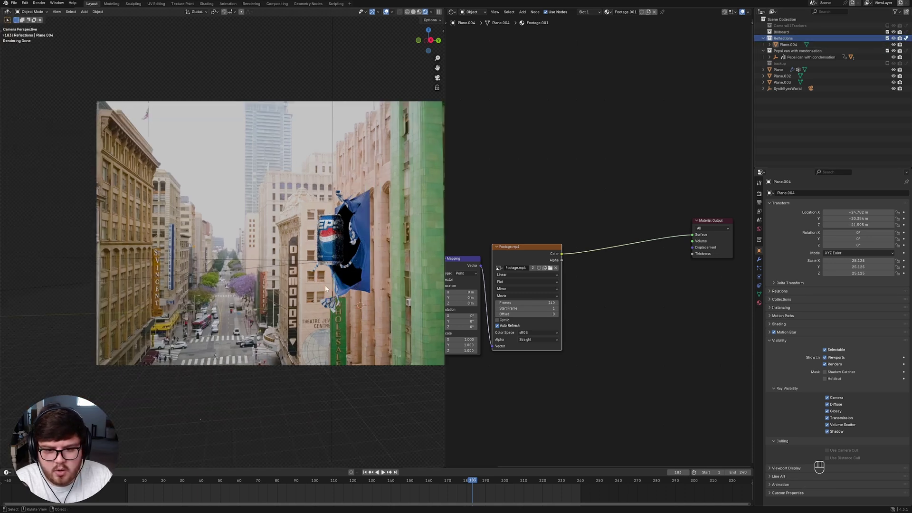